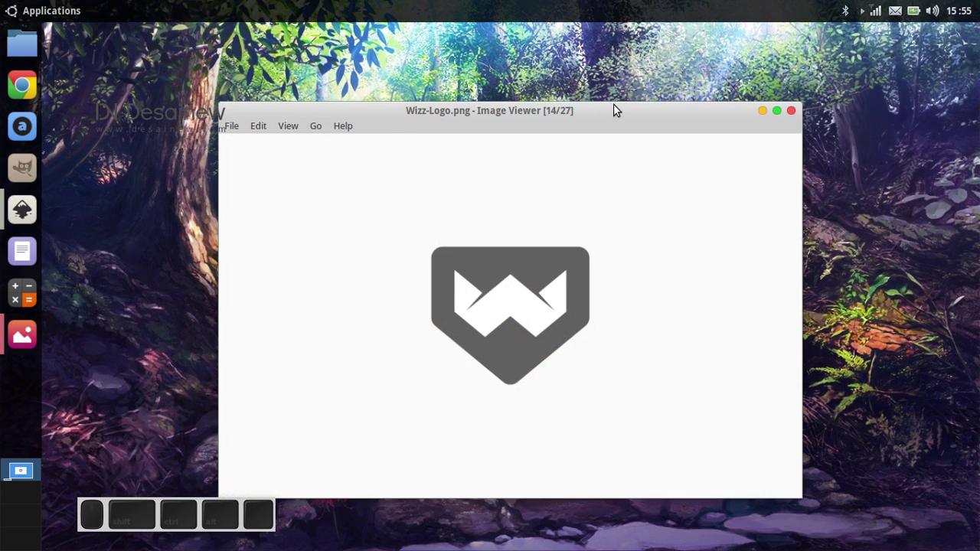
Step: Close the Image Viewer showing the Wizz-Logo.png reference shield image
click(619, 115)
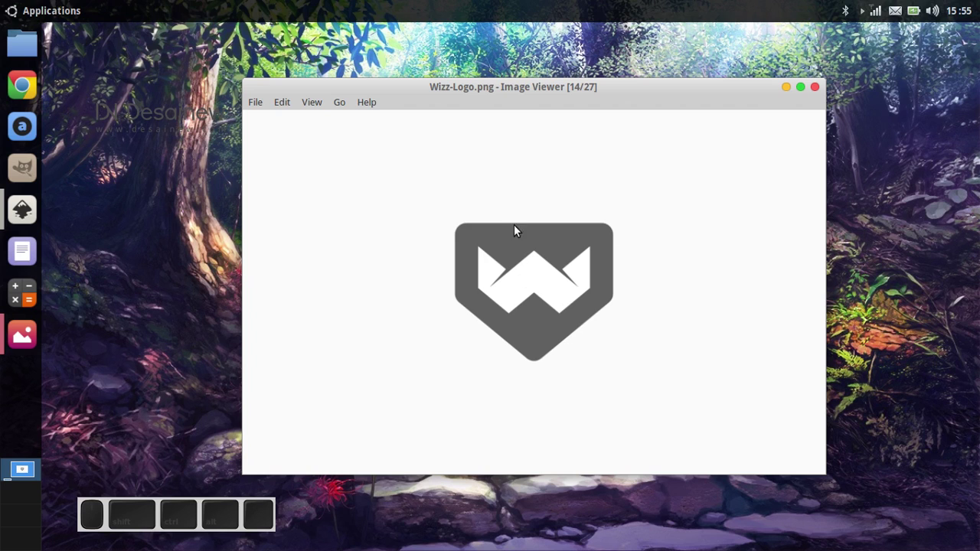
click(794, 93)
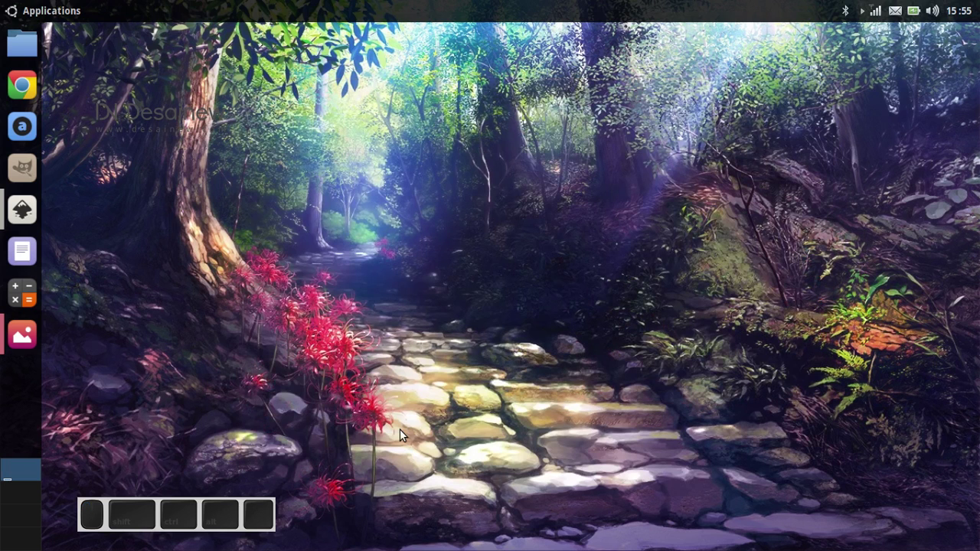
Step: Start a new Inkscape document with a horizontal and a vertical guide forming a crosshair
click(18, 216)
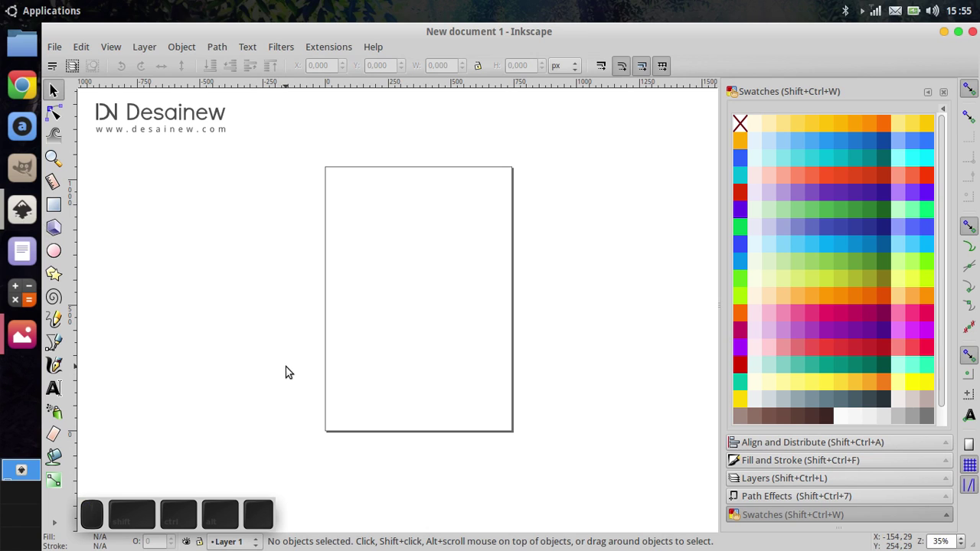
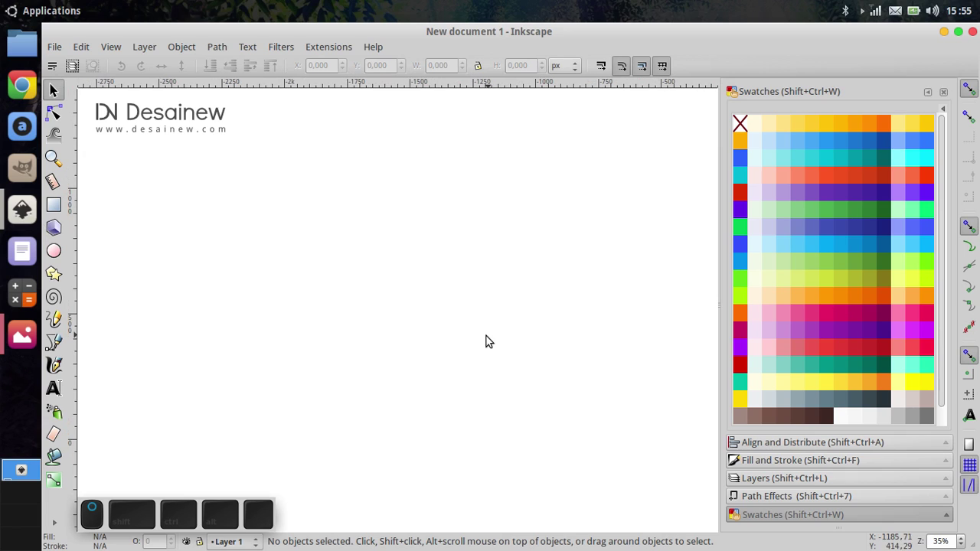
drag(356, 88, 242, 319)
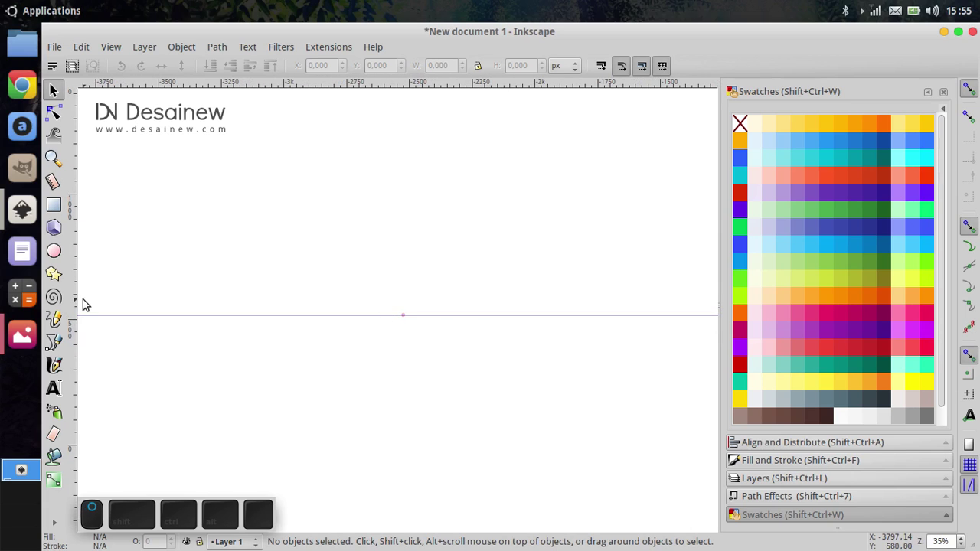
drag(78, 296, 411, 319)
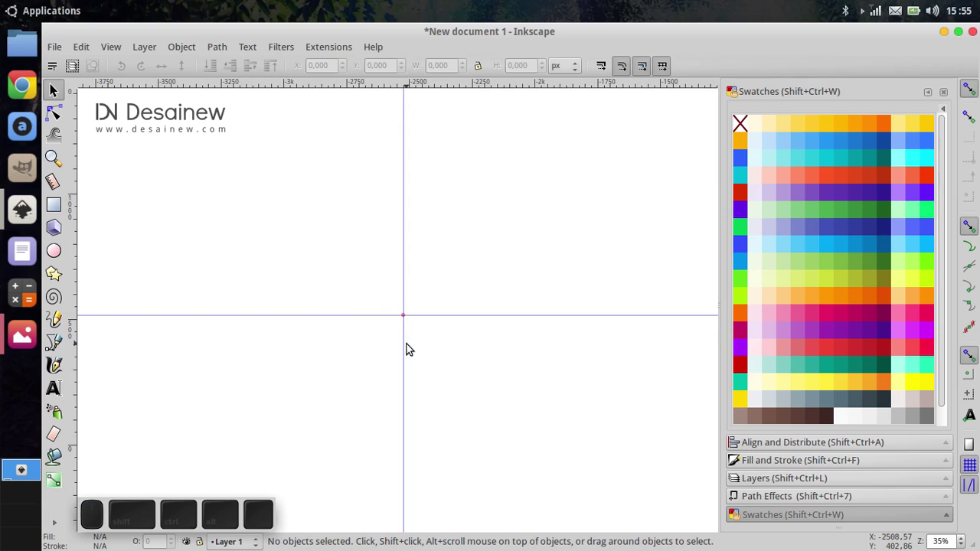
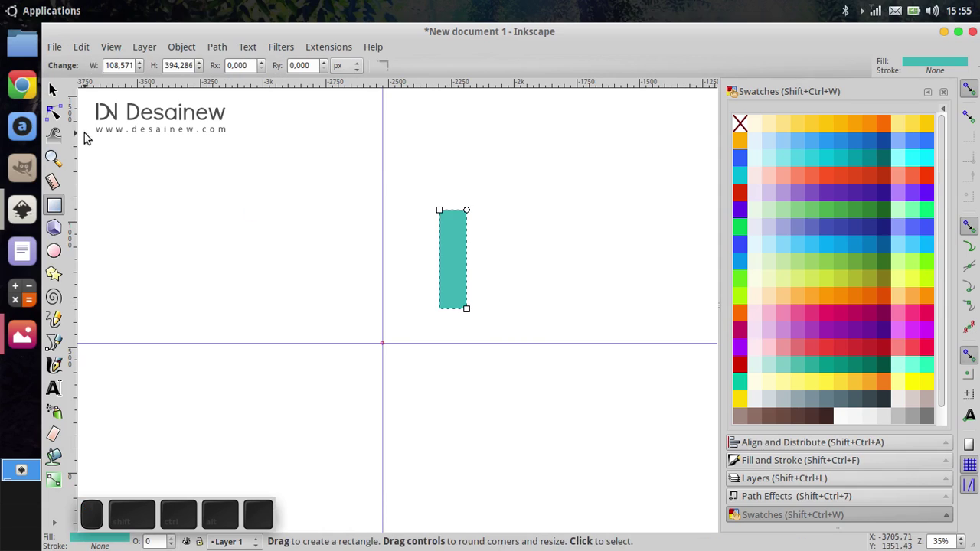
Step: Resize the rectangle to W 50 px and H 100 px from the selector toolbar
click(65, 97)
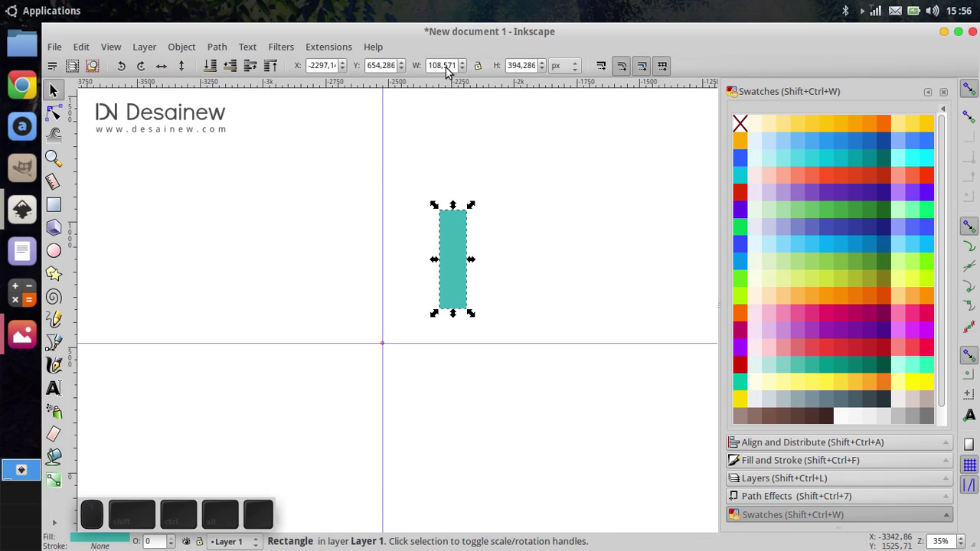
click(451, 75)
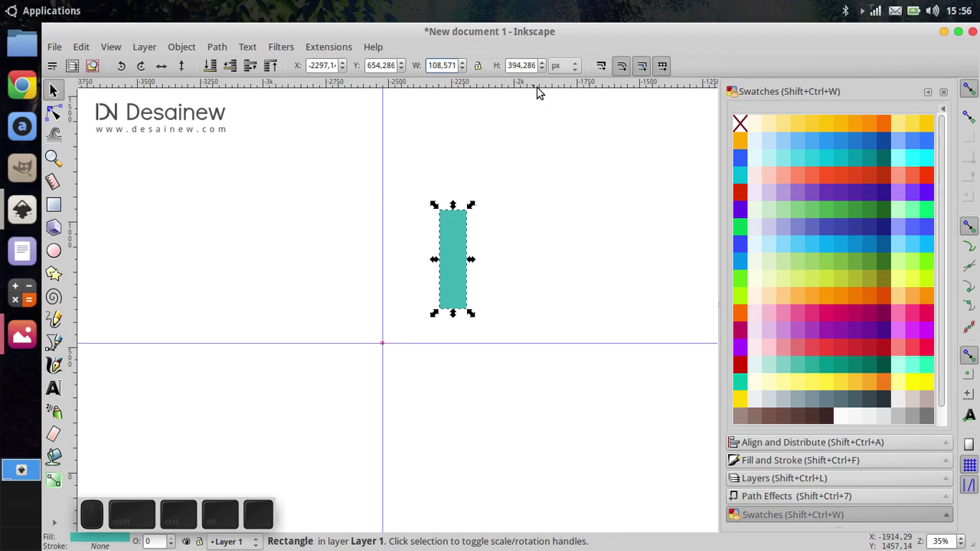
key(ctrl+a)
key(Return)
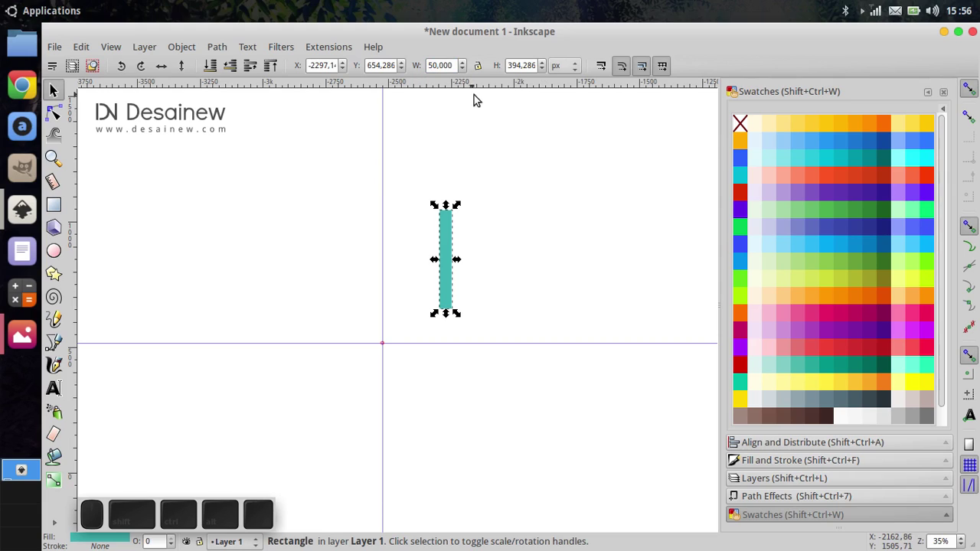
click(529, 72)
key(ctrl+a)
key(Return)
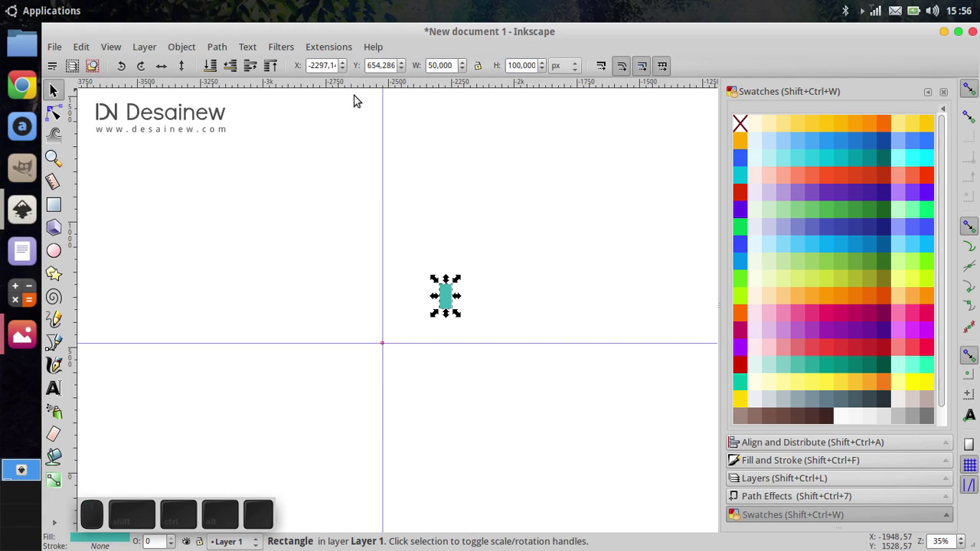
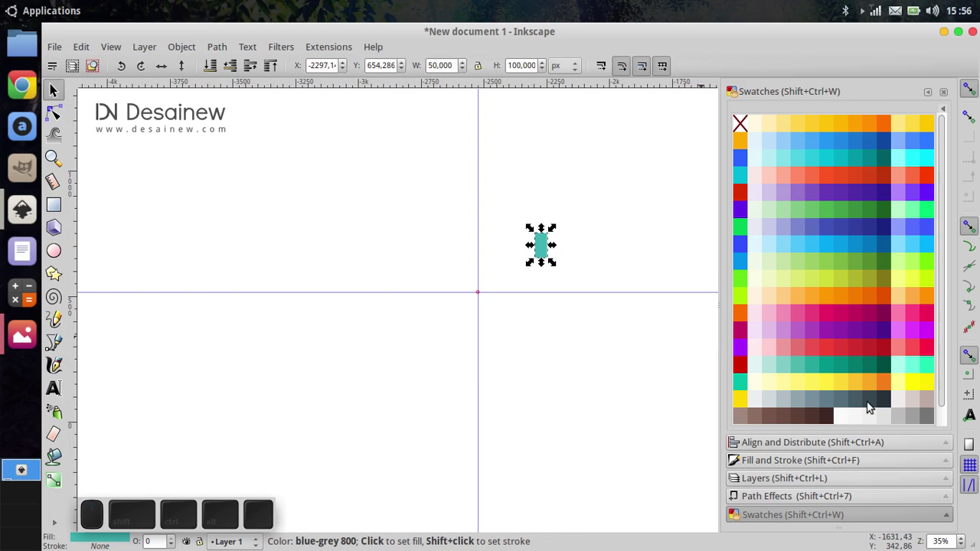
Step: Fill the rectangle with orange from the swatches and zoom in on it
click(873, 124)
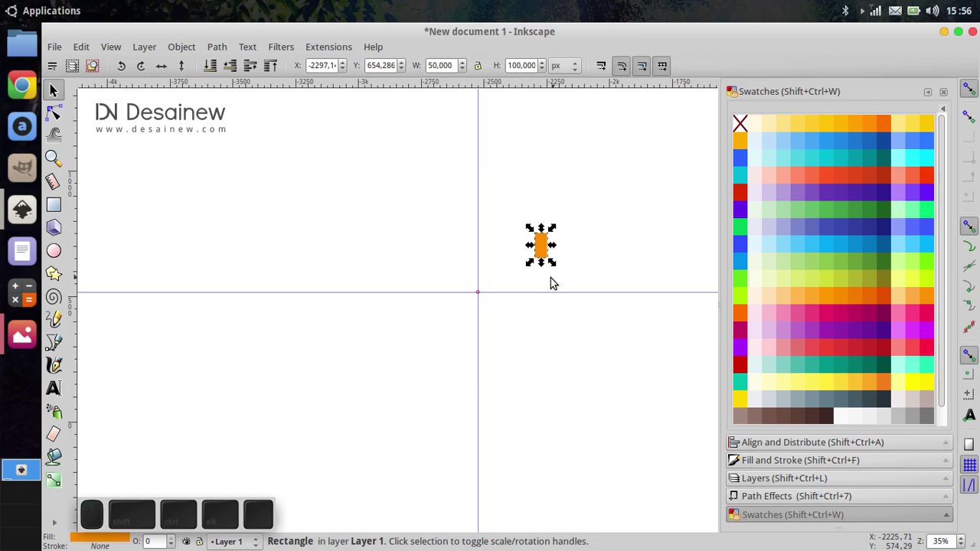
scroll(up, 3)
click(535, 281)
scroll(up, 3)
drag(577, 163, 641, 262)
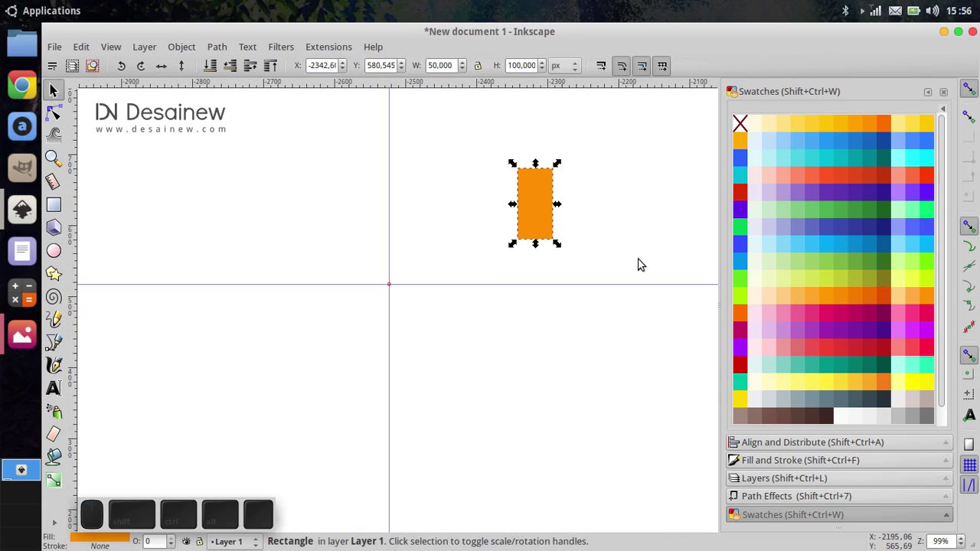
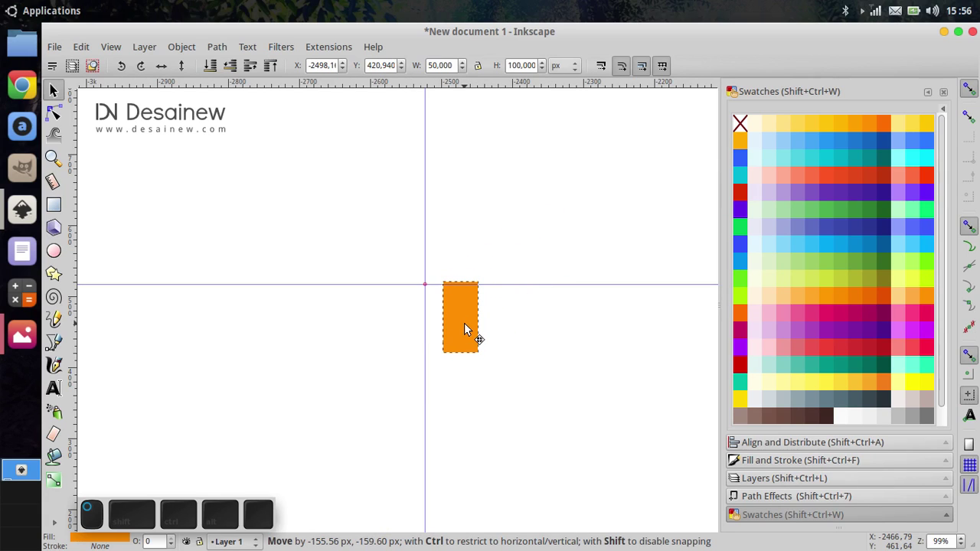
Step: Move the orange rectangle so its centre snaps onto the guide crossing
drag(469, 309, 441, 294)
scroll(up, 3)
drag(436, 291, 437, 300)
middle_click(437, 300)
click(545, 351)
middle_click(386, 405)
click(399, 373)
scroll(up, 3)
double_click(451, 332)
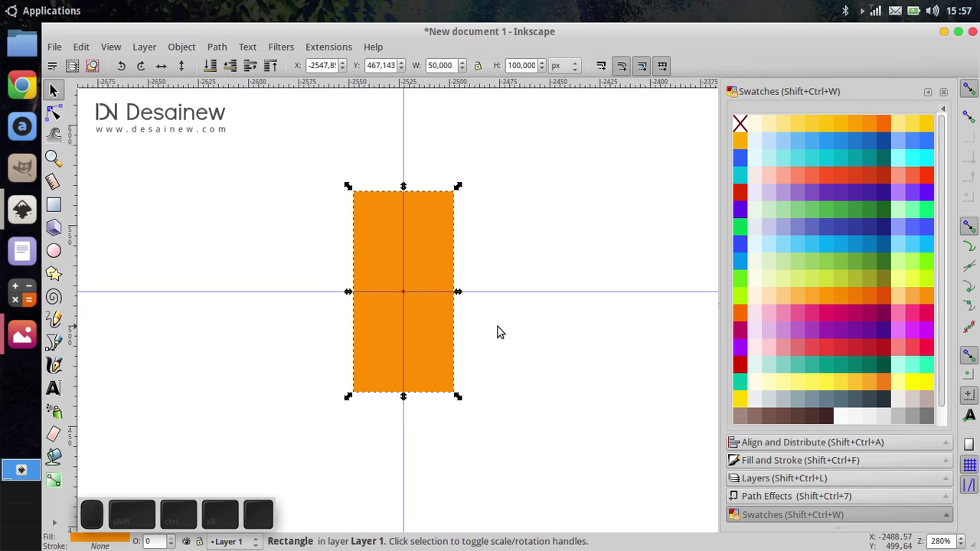
Step: Lower the orange rectangle's opacity to 60% in Fill and Stroke
click(794, 465)
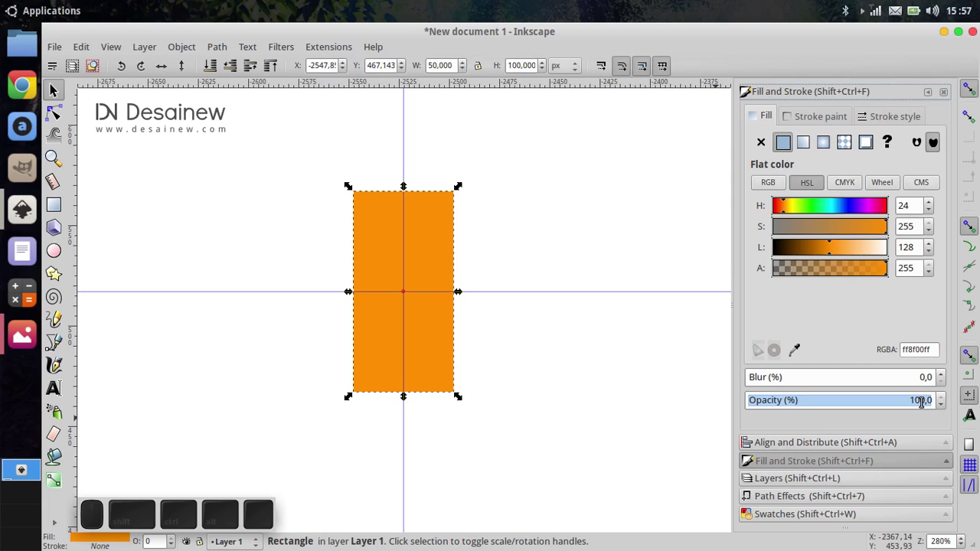
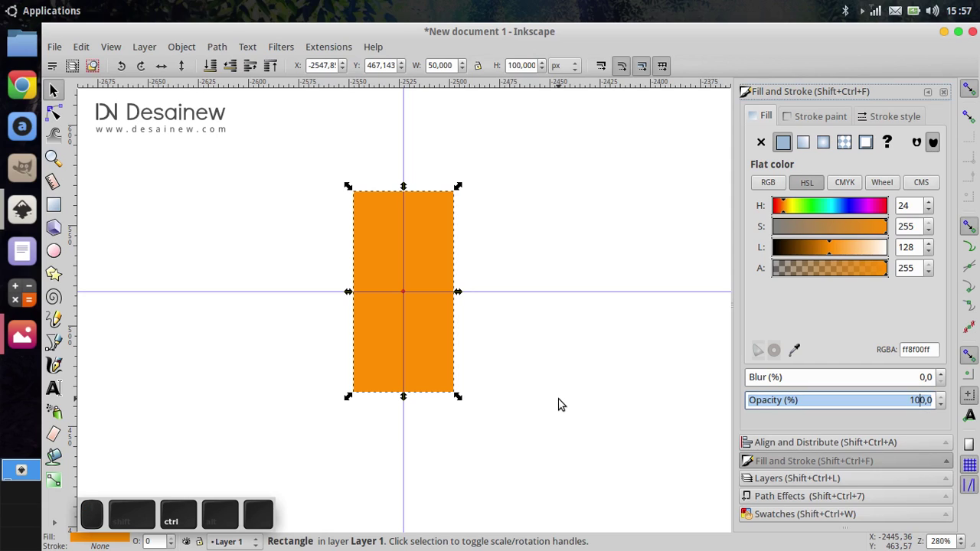
key(ctrl+a)
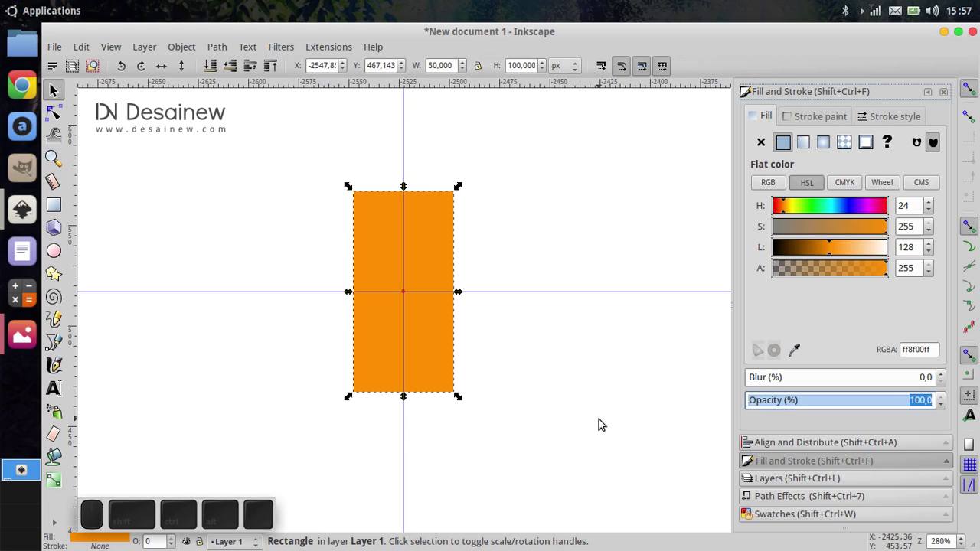
key(Return)
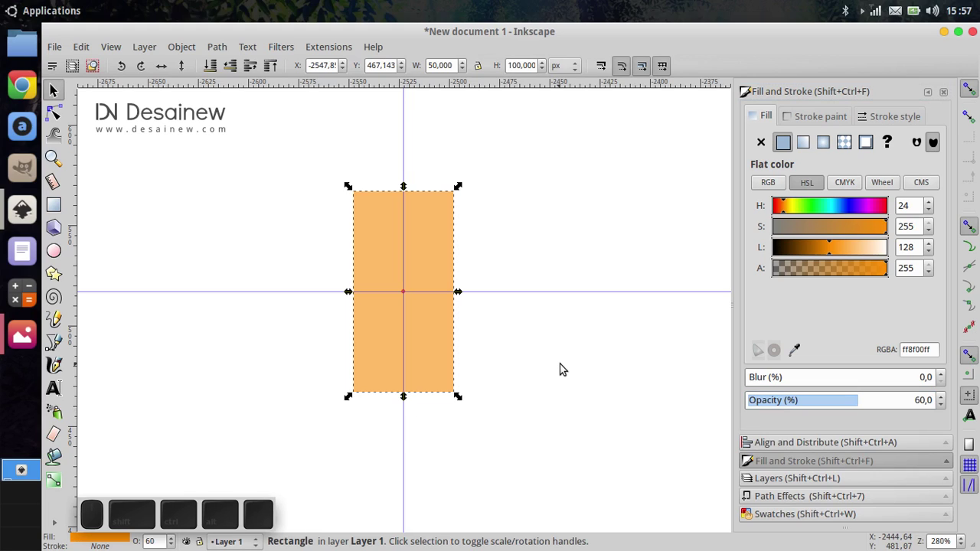
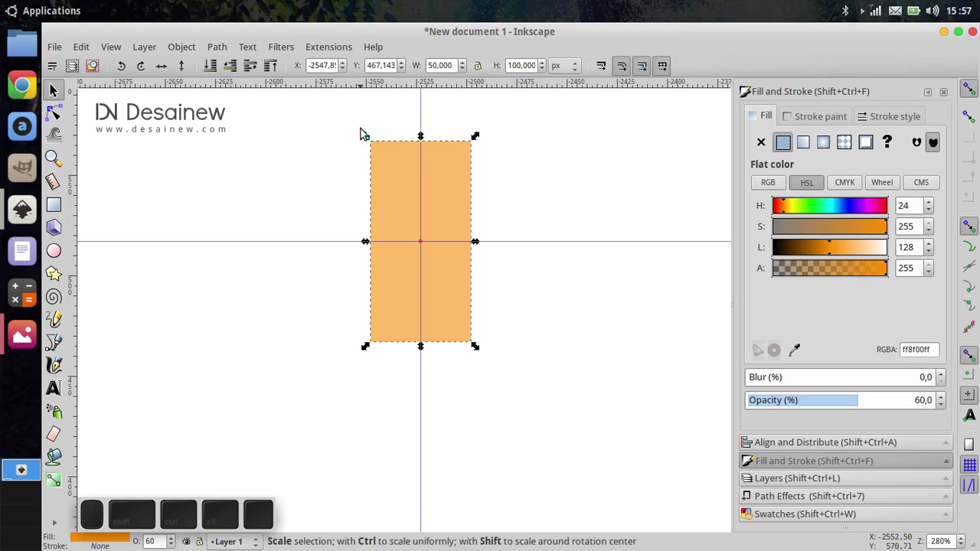
Step: With bounding-box snapping on, place a horizontal guide along the rectangle's bottom edge
drag(396, 81, 763, 334)
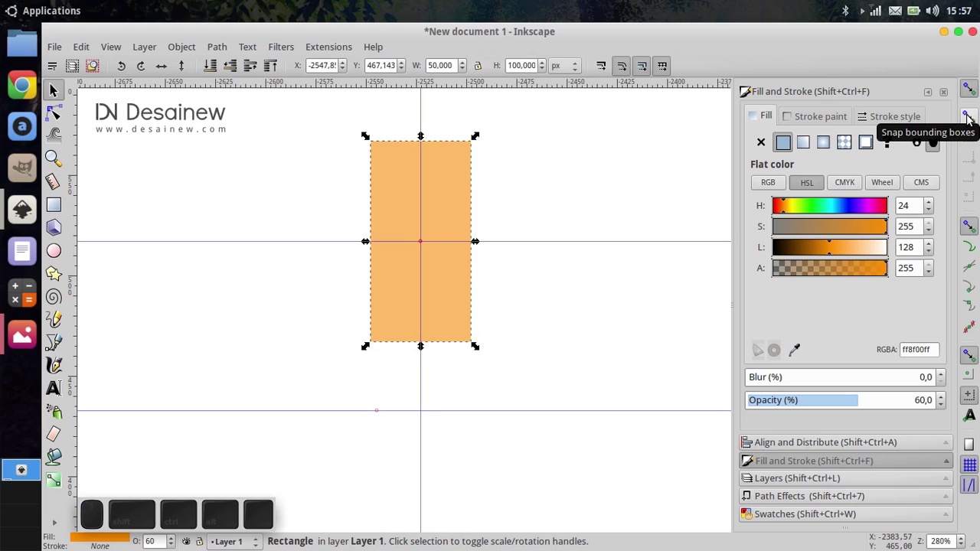
click(973, 118)
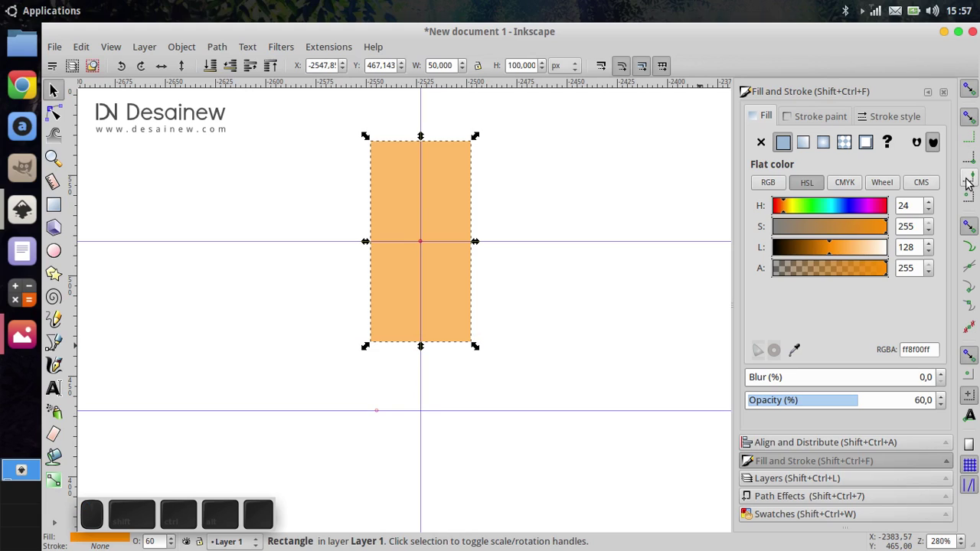
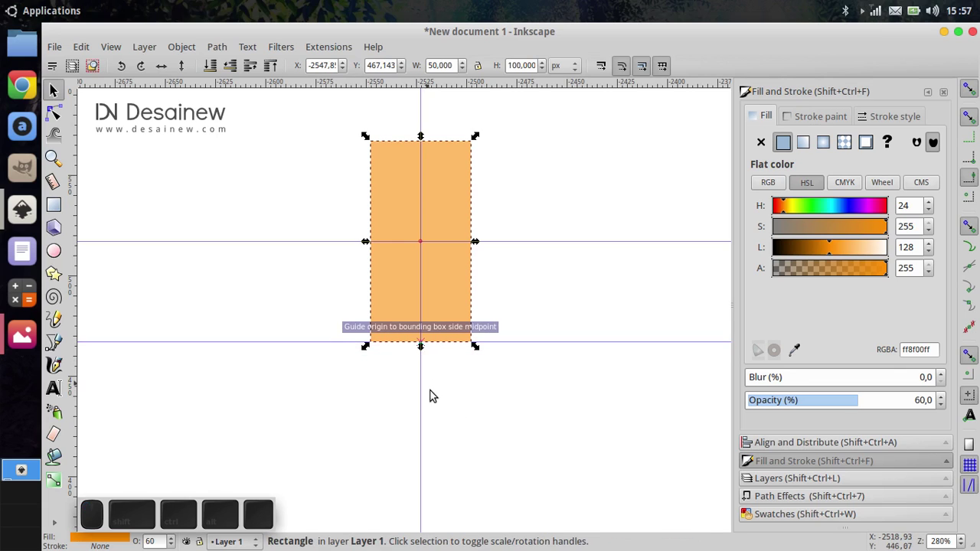
click(516, 415)
click(408, 350)
drag(291, 319, 294, 342)
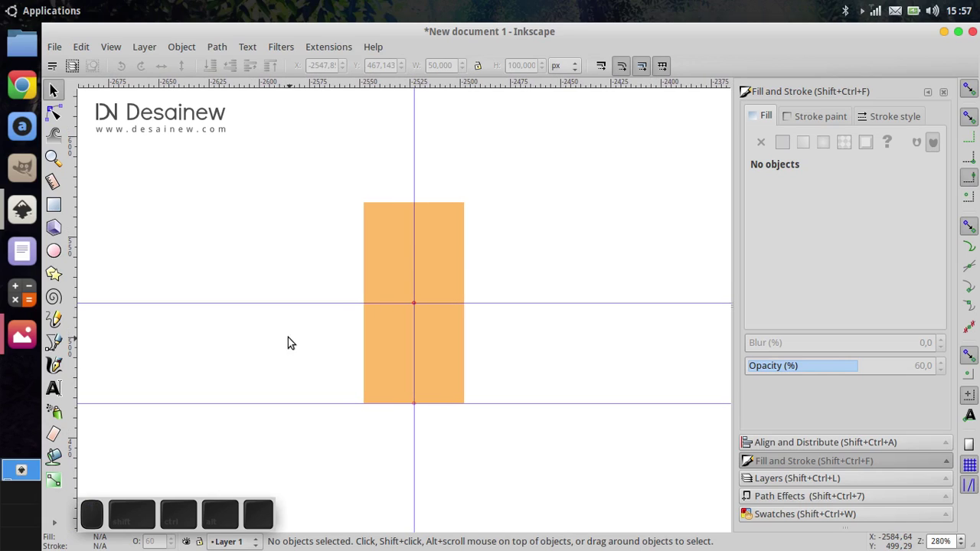
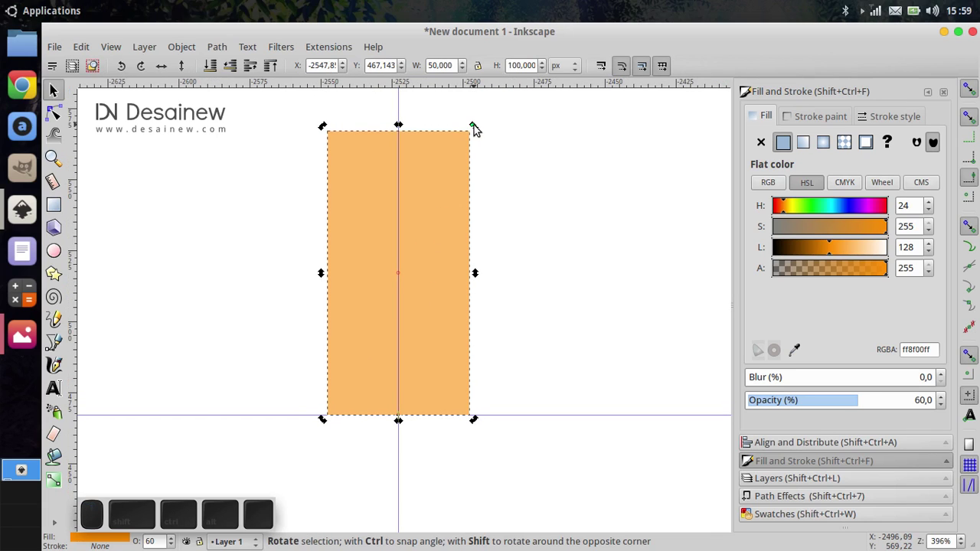
drag(479, 127, 568, 279)
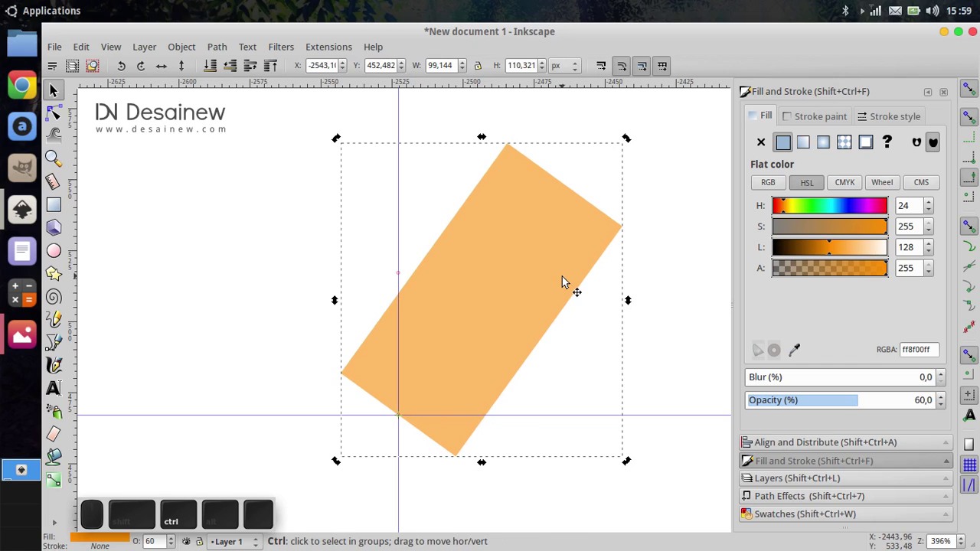
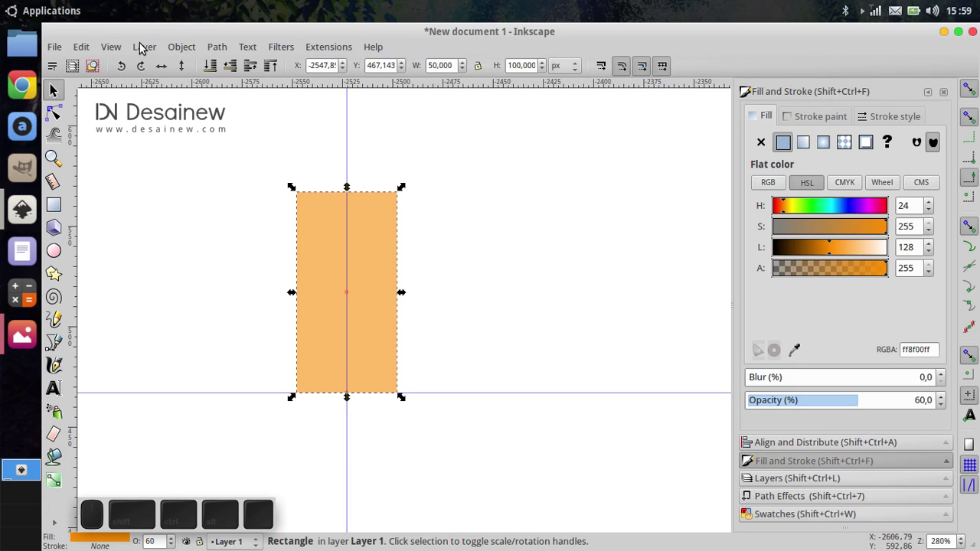
Step: Duplicate the orange bar from its context menu
click(171, 47)
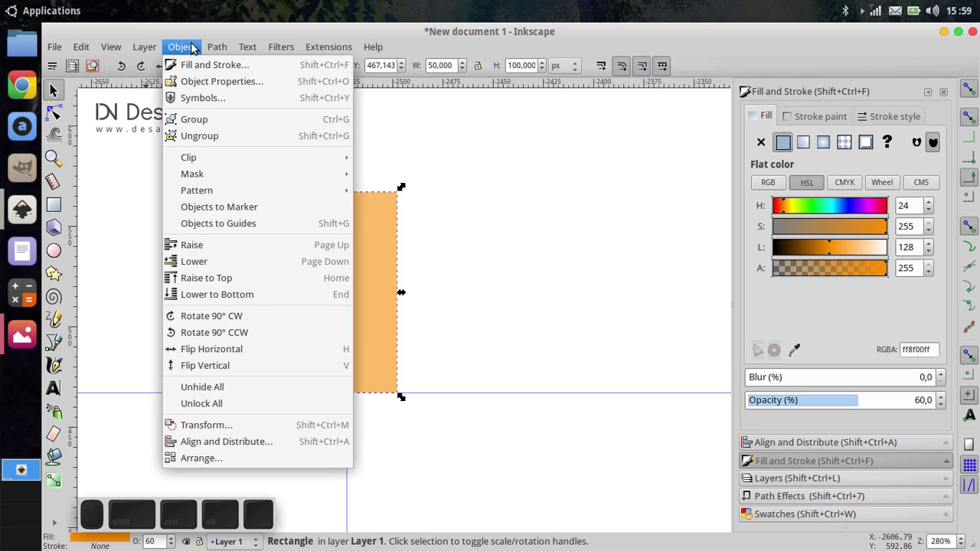
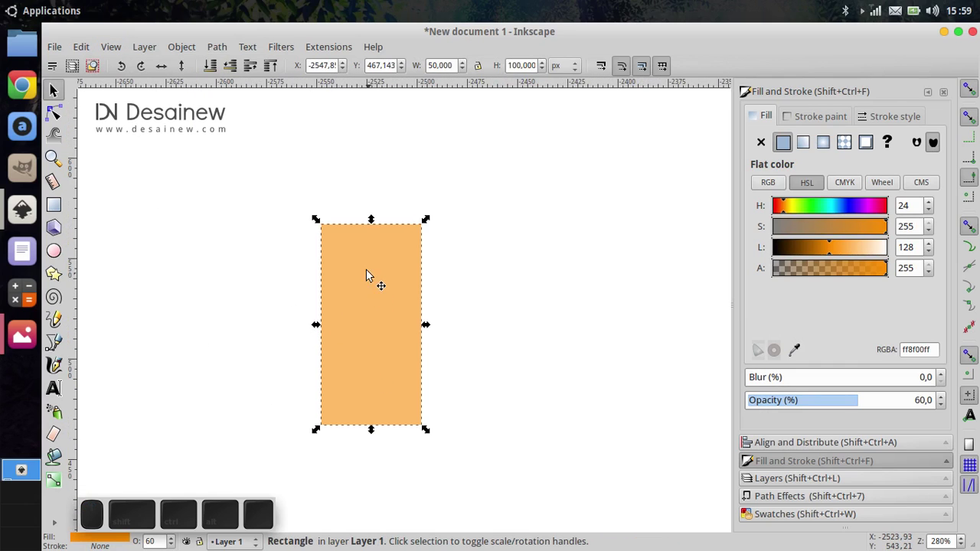
right_click(370, 265)
click(428, 336)
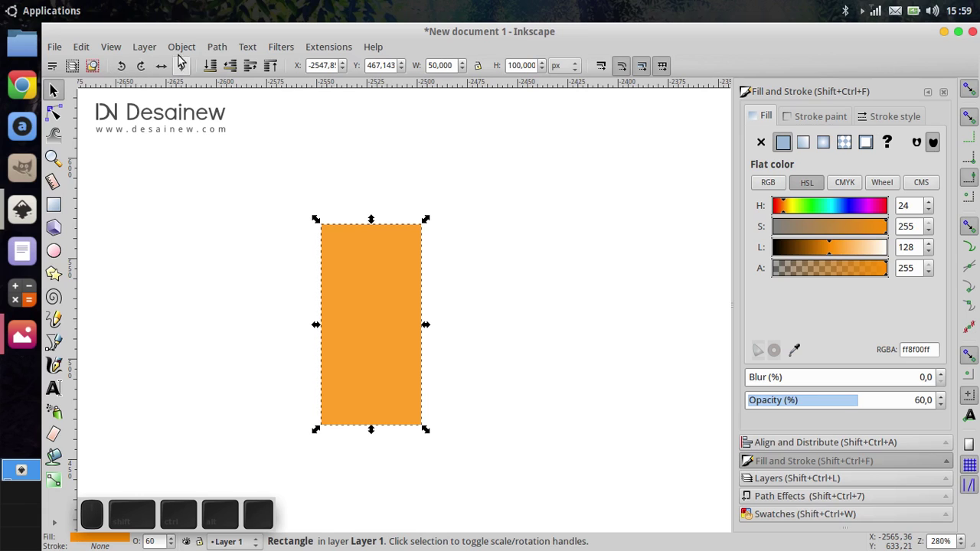
Step: Rotate the copy by -45 degrees in Object > Transform, then deselect the bars
click(182, 48)
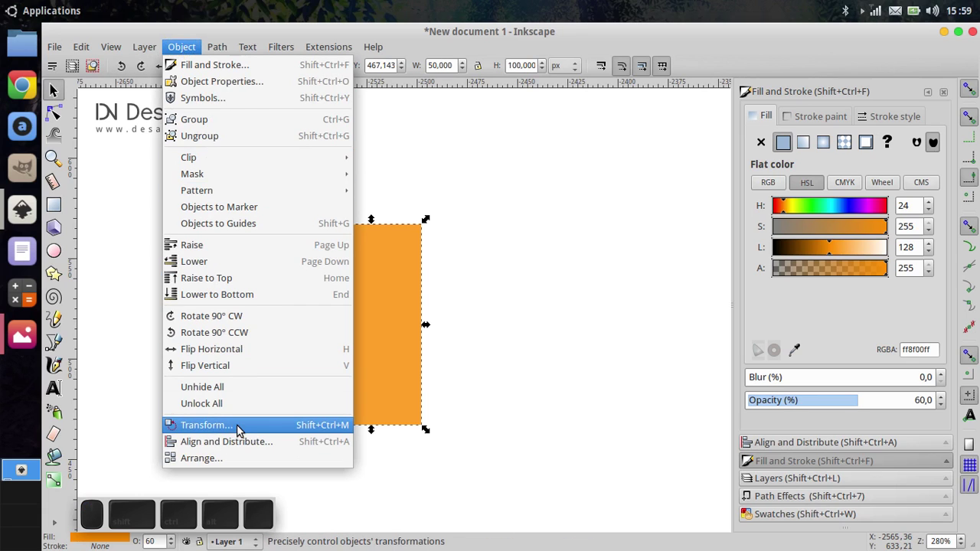
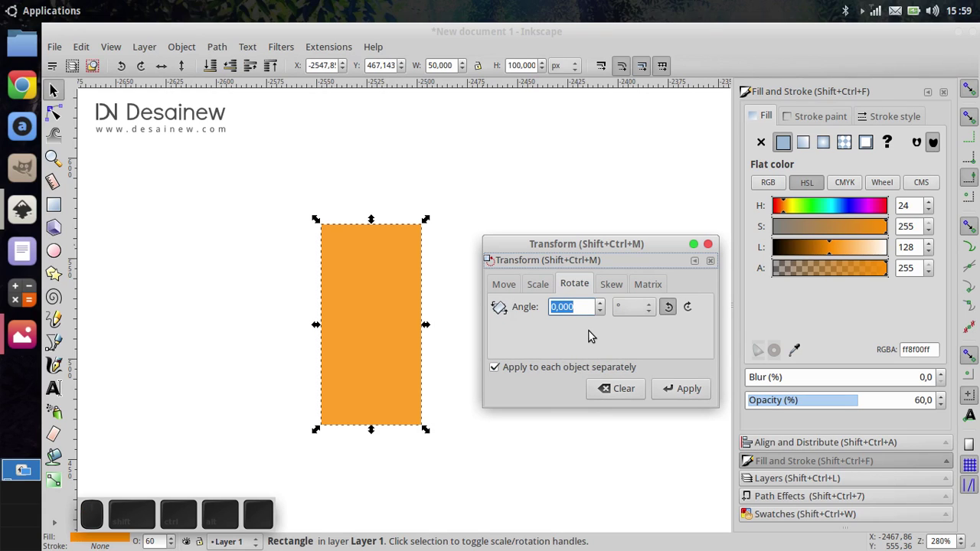
key(-)
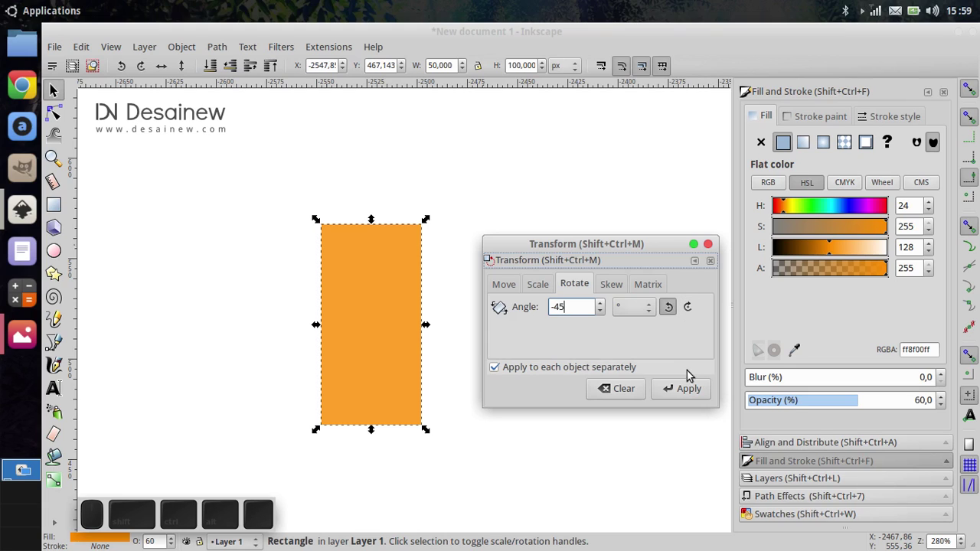
click(683, 391)
click(713, 250)
middle_click(516, 396)
double_click(619, 368)
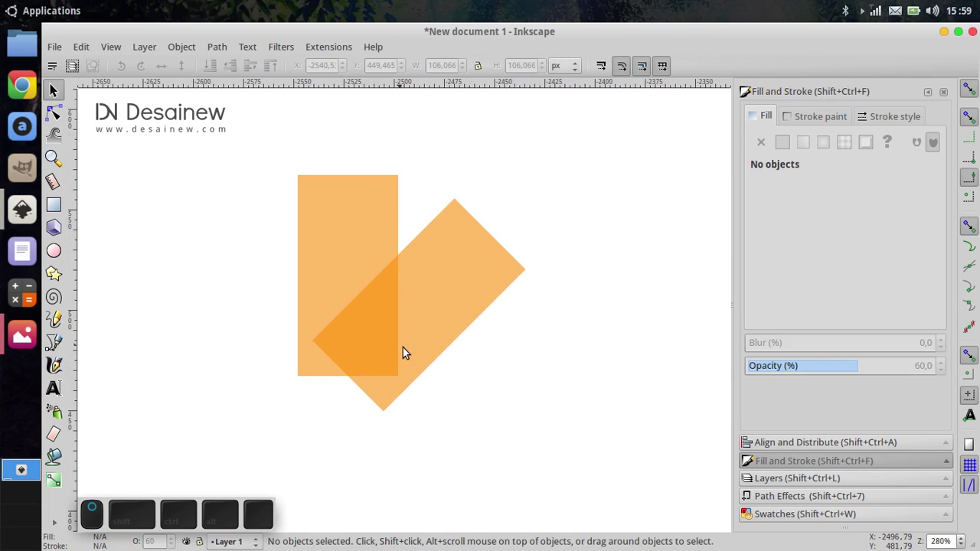
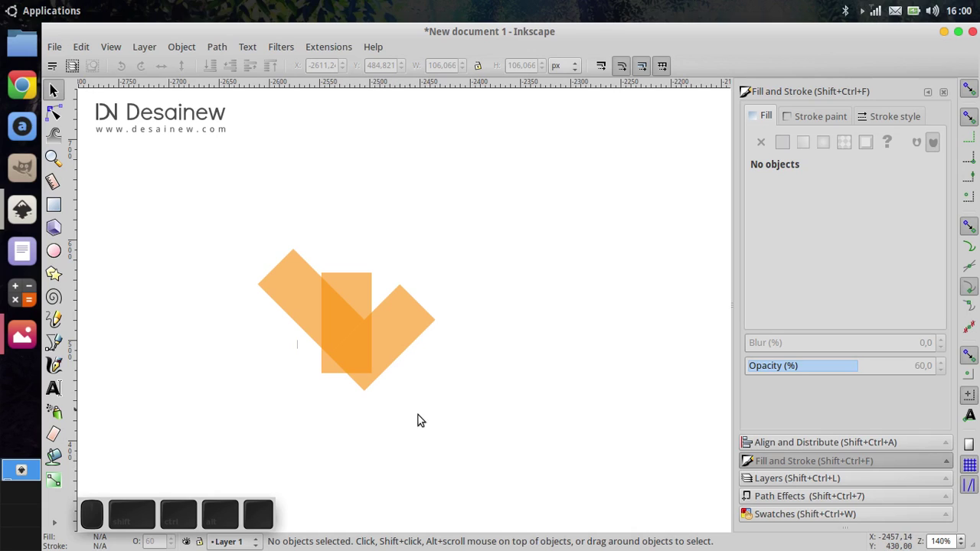
Step: Select all three orange bars and bring up the Path menu
drag(518, 440, 223, 201)
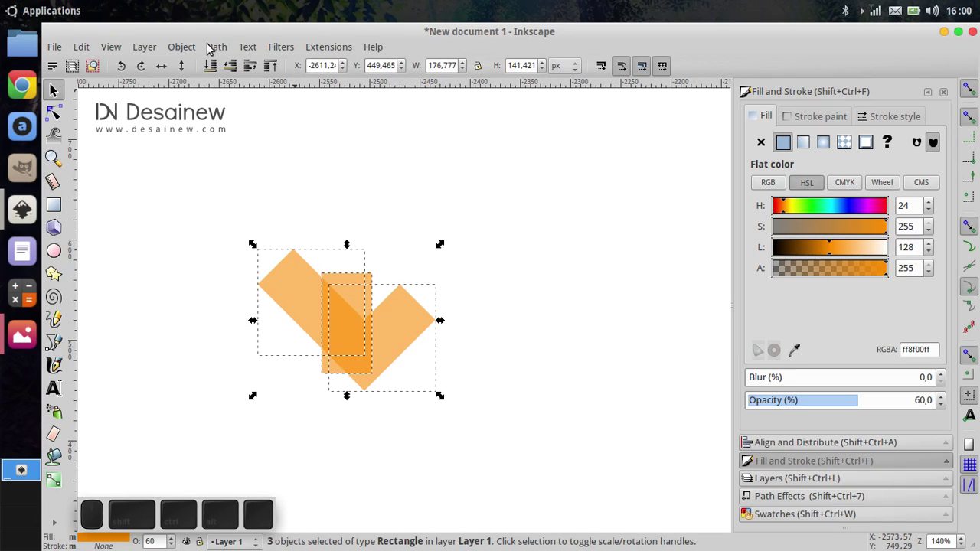
click(225, 49)
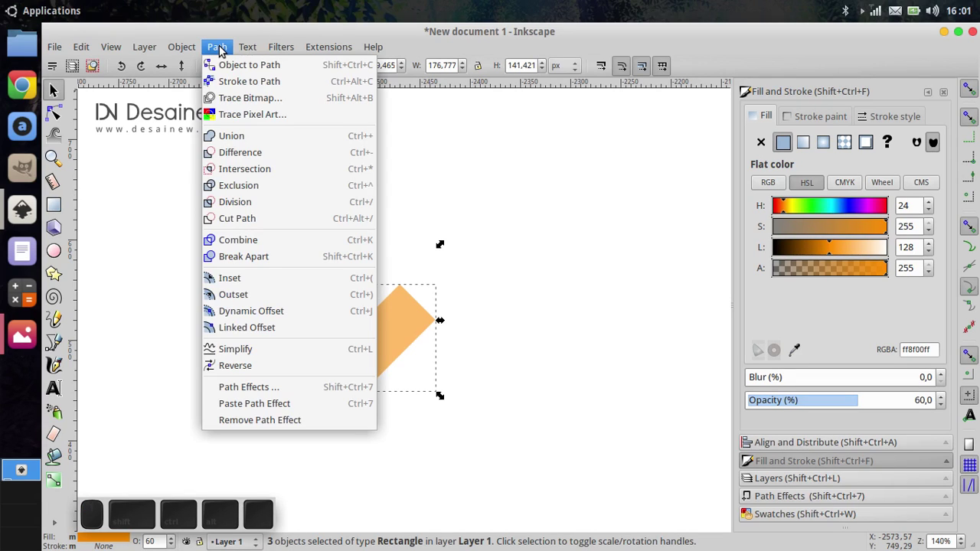
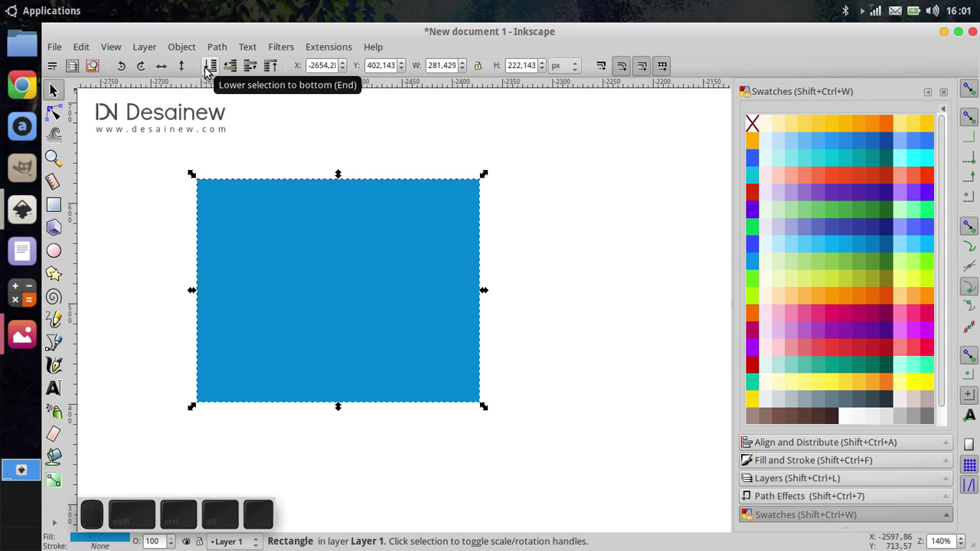
Step: Lower the blue rectangle to the bottom behind the orange bars
click(213, 70)
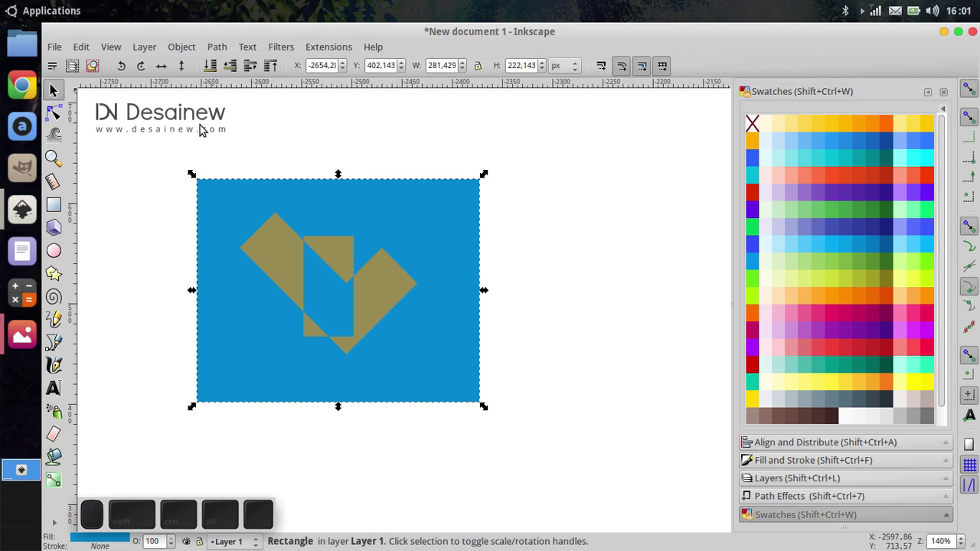
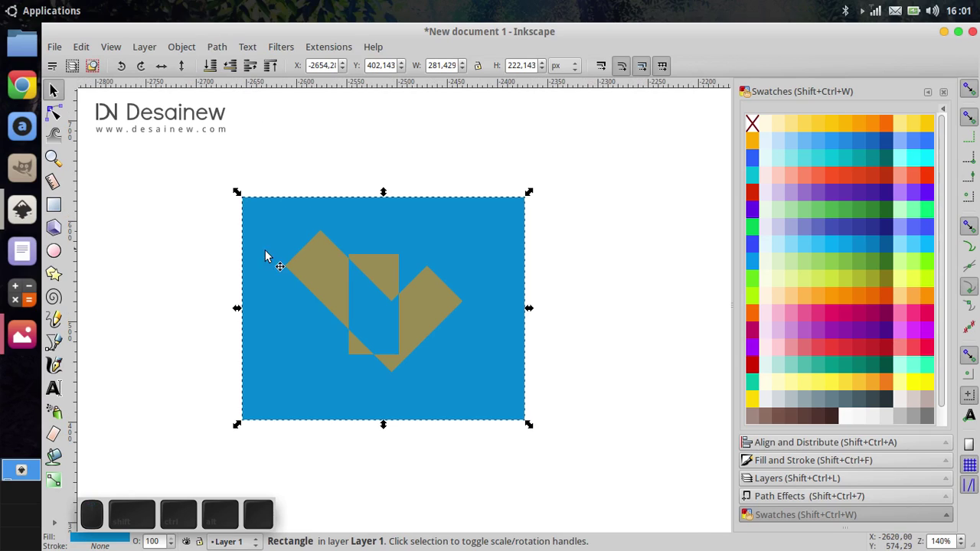
click(159, 204)
click(211, 267)
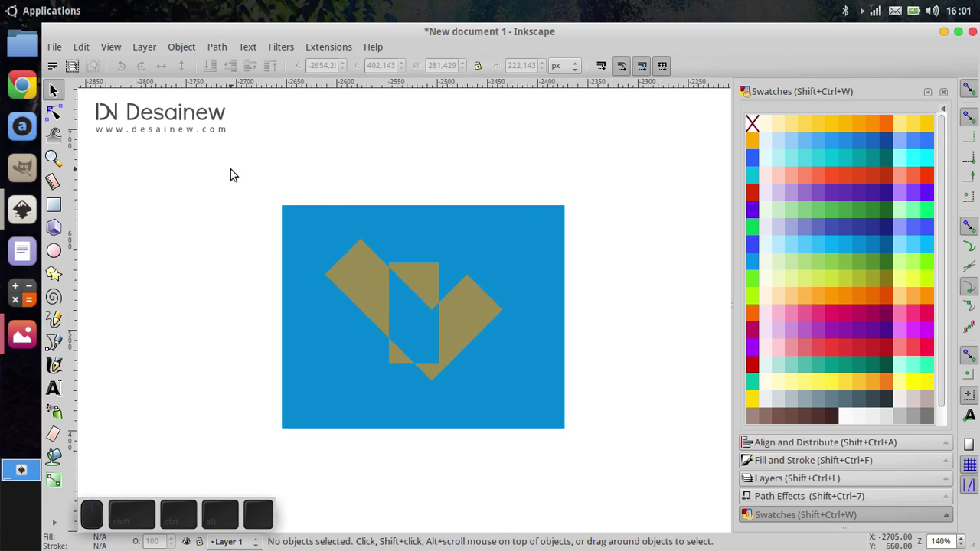
Step: Combine the blue rectangle and the bars into a single blue path
drag(253, 181, 416, 305)
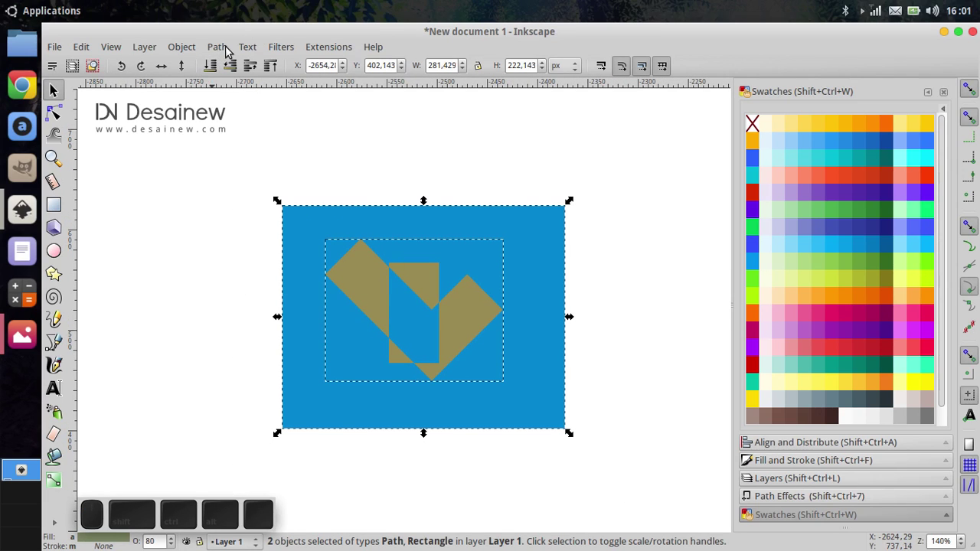
click(225, 50)
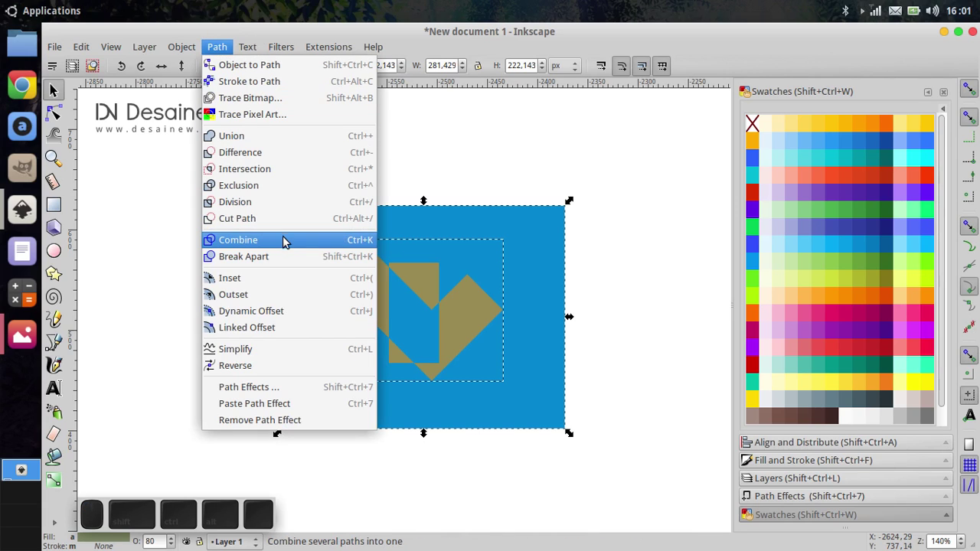
click(288, 209)
middle_click(242, 319)
click(800, 463)
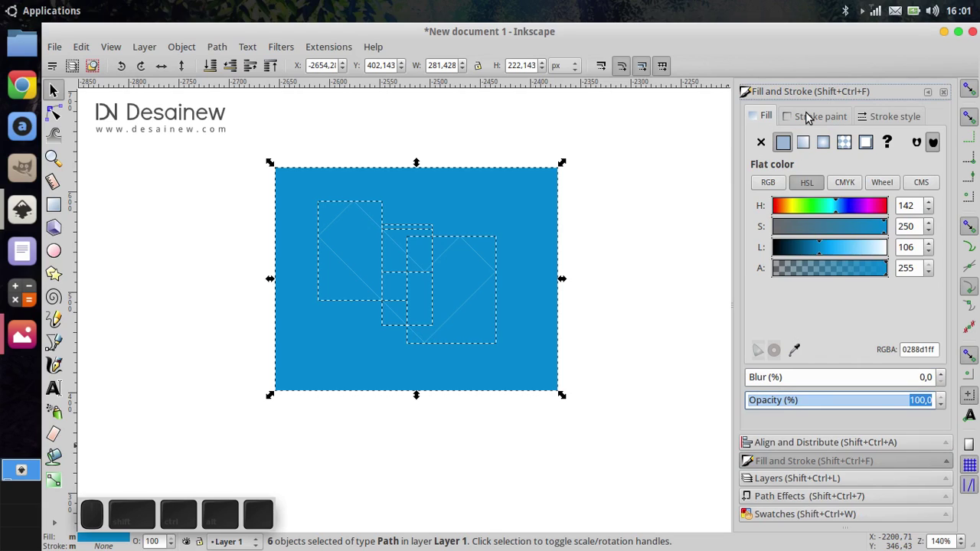
Step: Give the merged path a flat black stroke with width 1
click(814, 123)
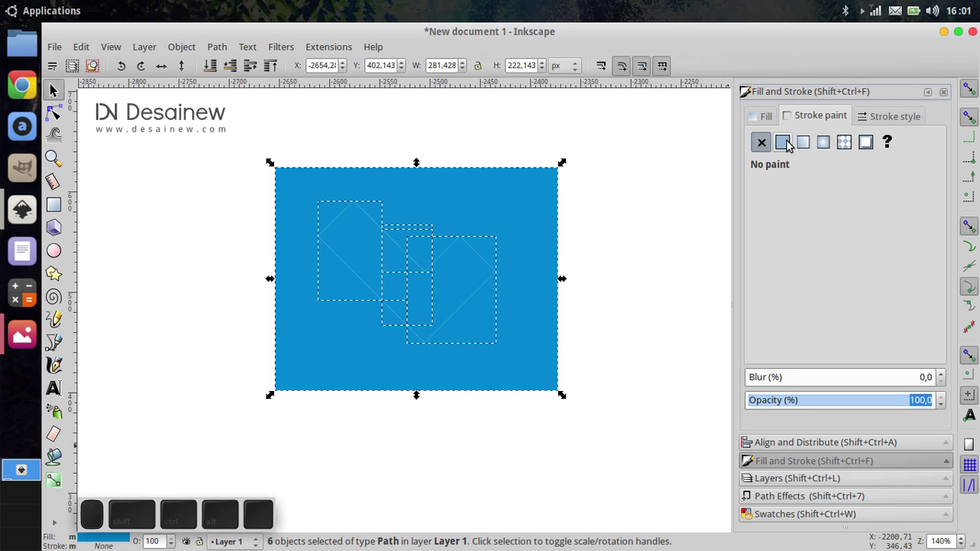
click(792, 143)
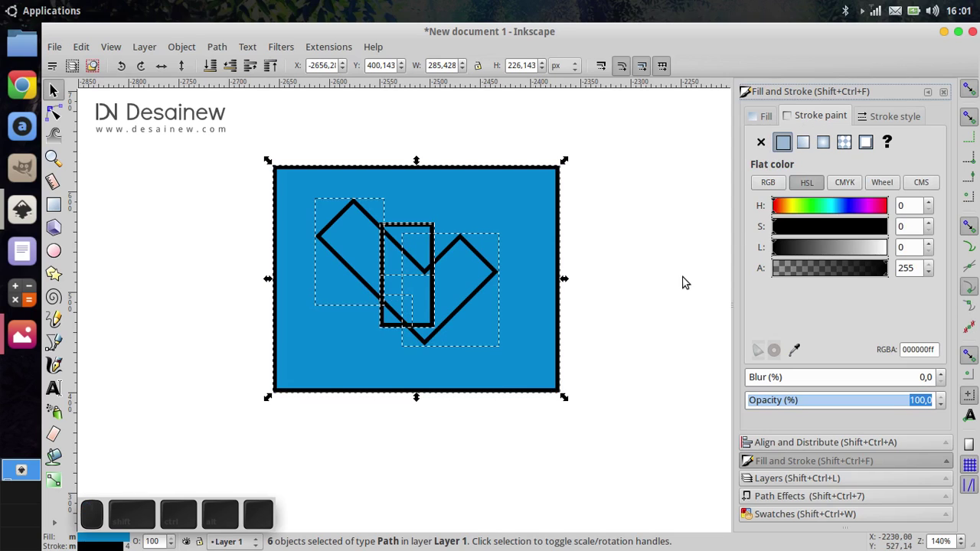
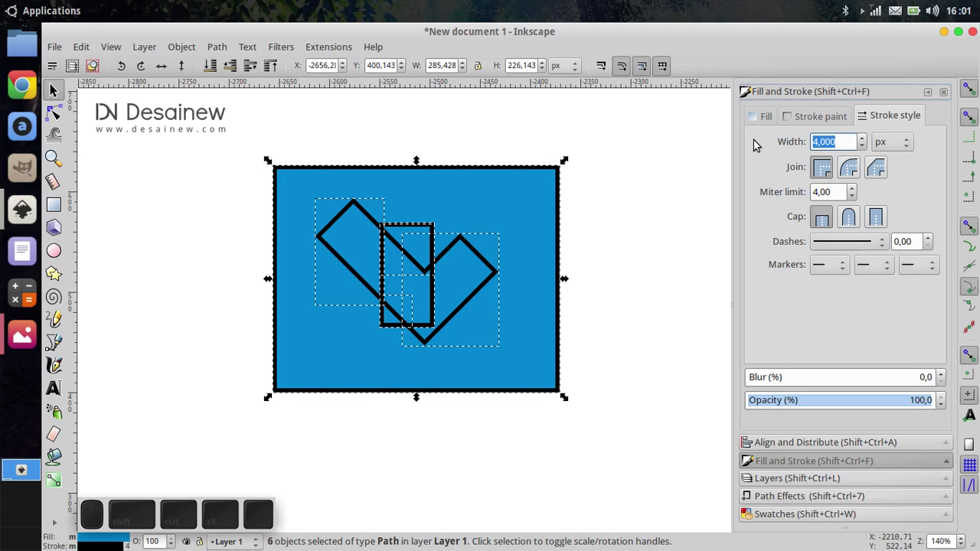
key(1)
key(Return)
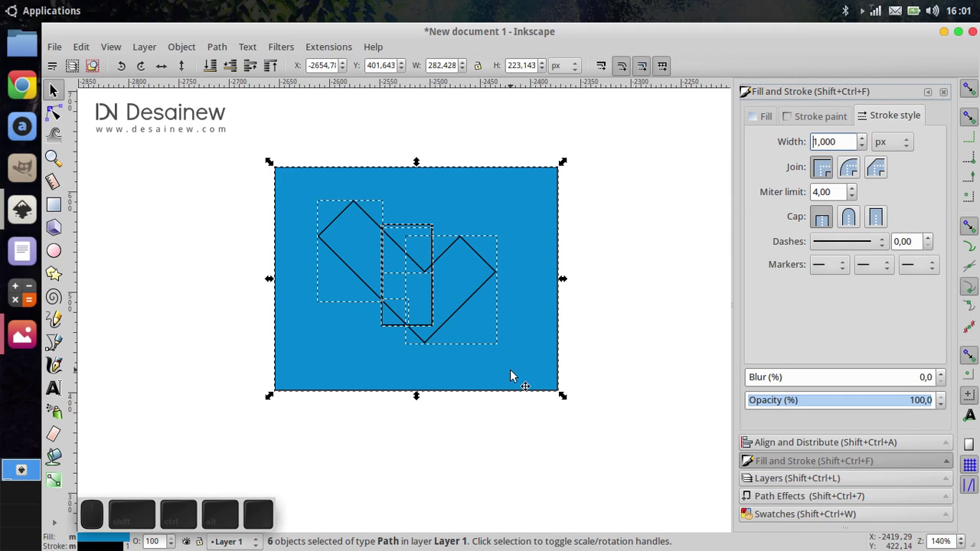
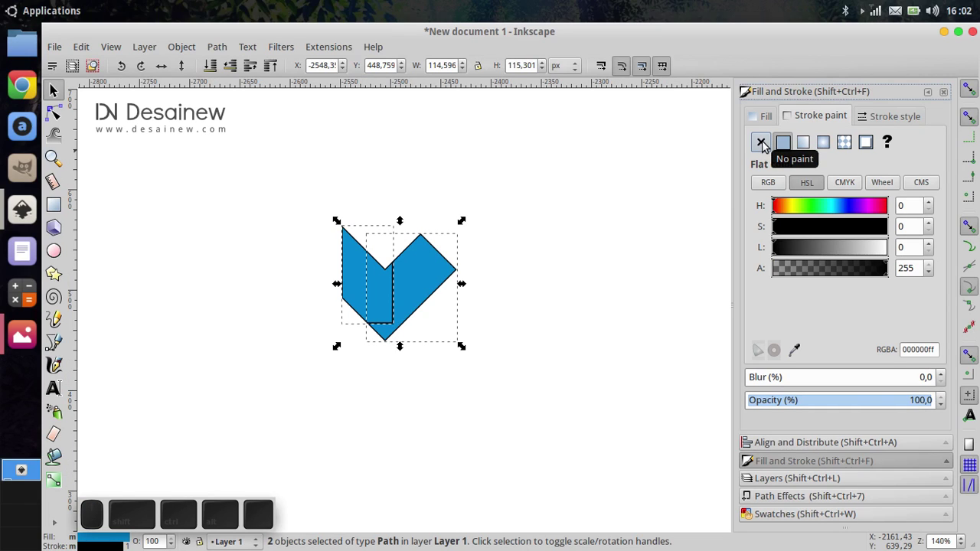
Step: Set stroke to No paint and union the chevron pieces into one solid blue shape
click(764, 143)
click(357, 222)
drag(281, 163, 589, 472)
click(222, 45)
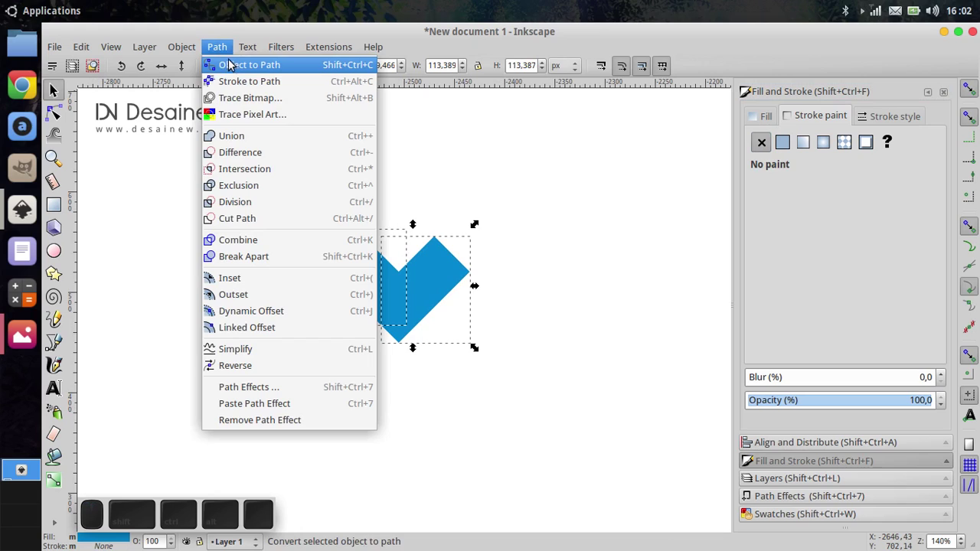
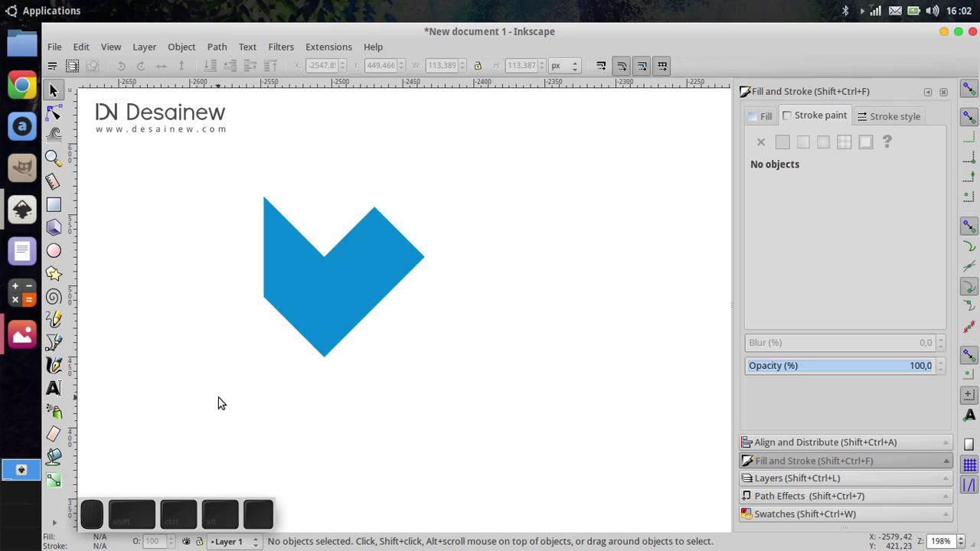
scroll(up, 3)
scroll(up, 3)
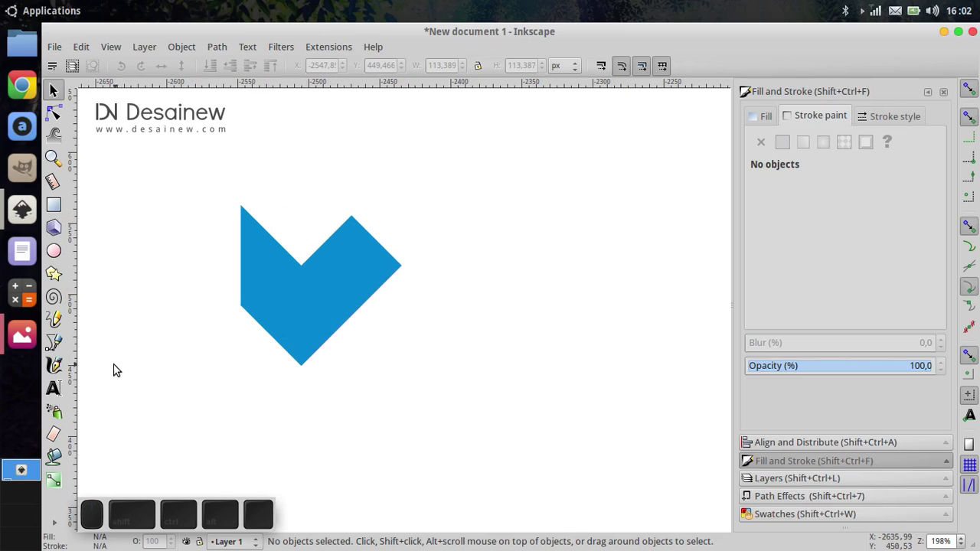
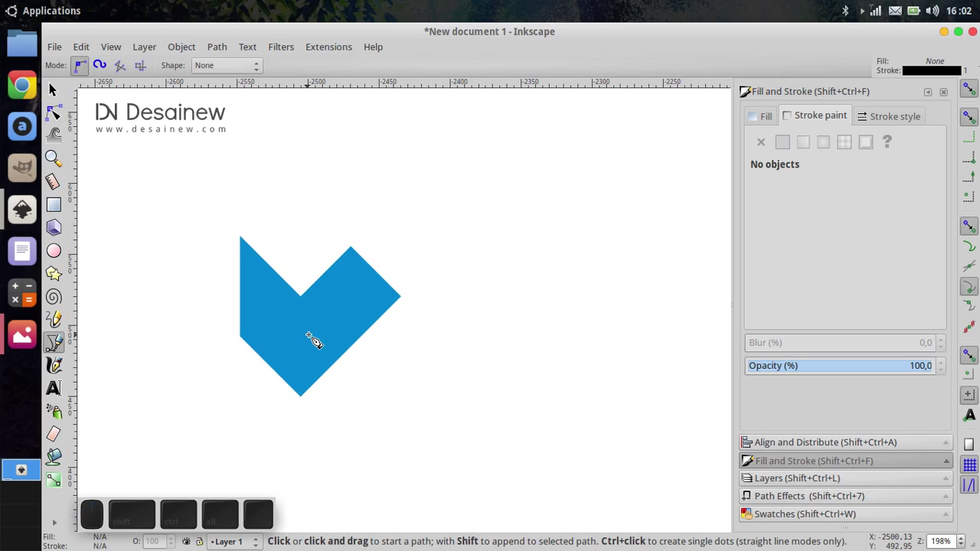
Step: Zoom in on the blue chevron's inner diagonal edge to start the sliver triangle
scroll(up, 3)
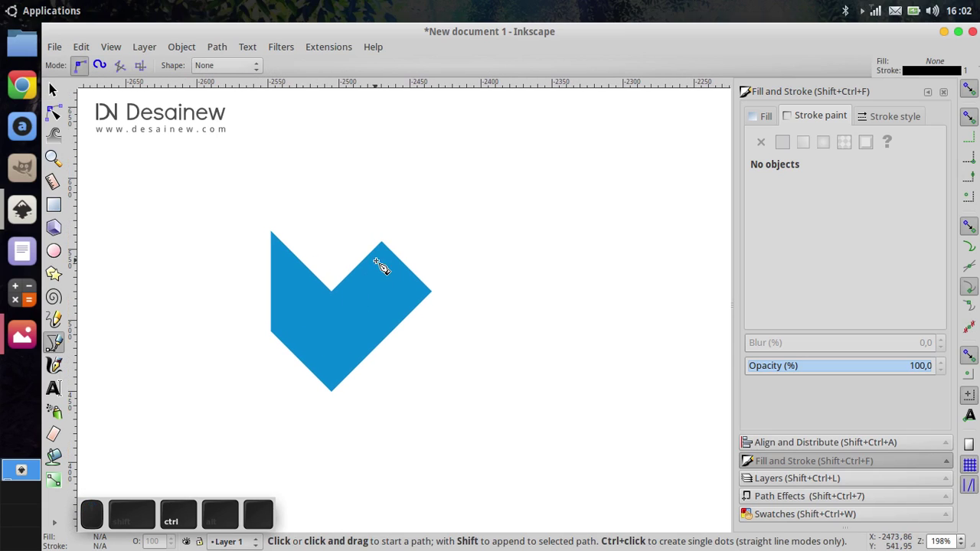
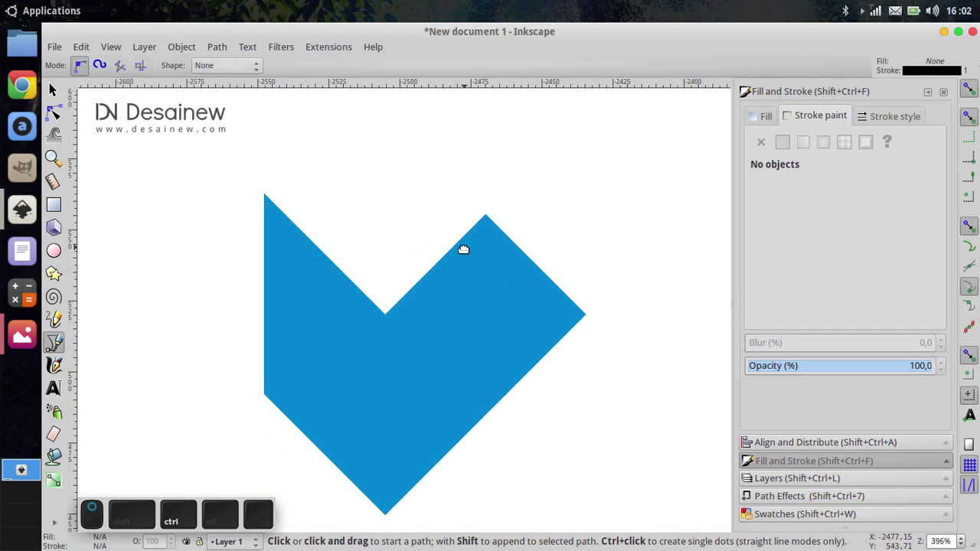
scroll(up, 3)
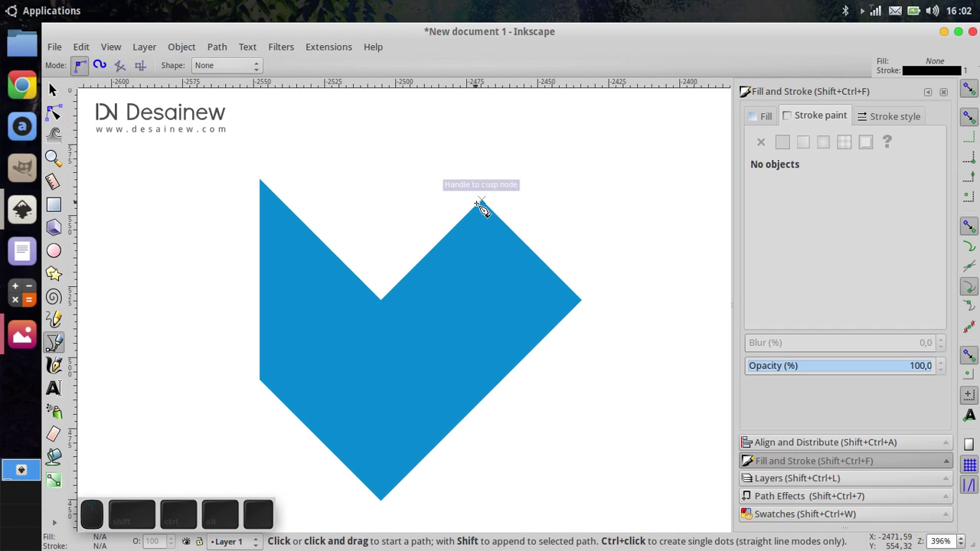
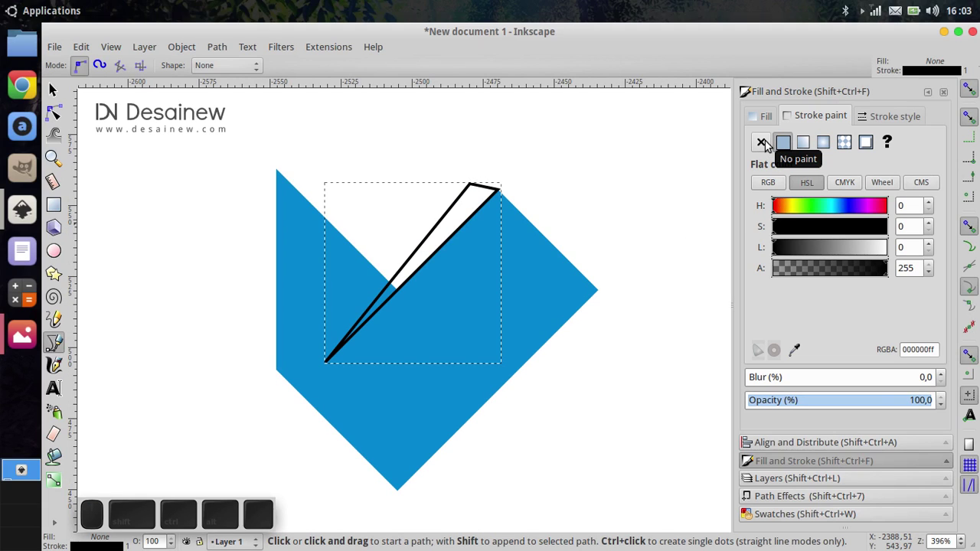
Step: Give the sliver triangle no stroke and a solid yellow fill
click(770, 143)
click(772, 118)
click(784, 144)
click(783, 520)
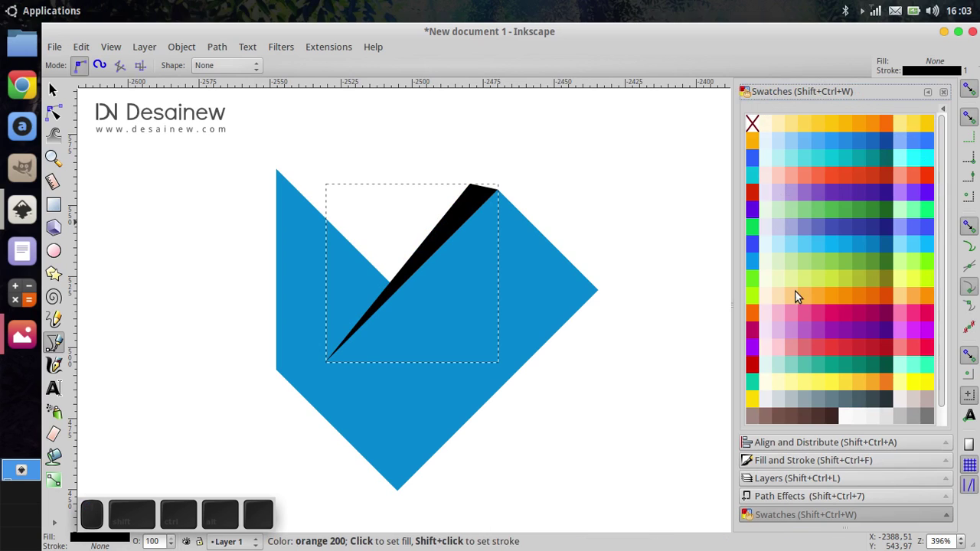
click(860, 384)
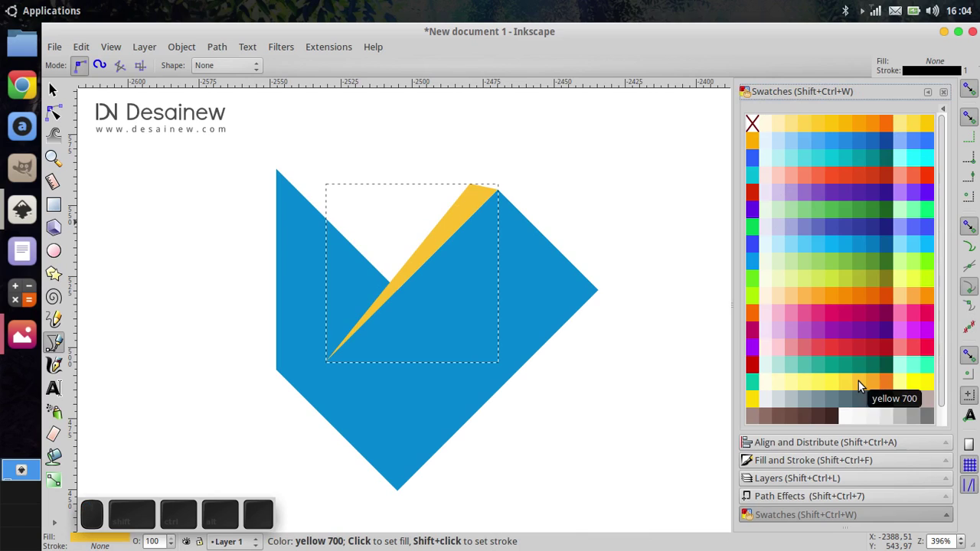
Step: Subtract the triangle from the blue chevron with Difference, cutting a diagonal slit
click(851, 386)
scroll(up, 3)
click(63, 95)
scroll(down, 3)
drag(562, 491, 194, 167)
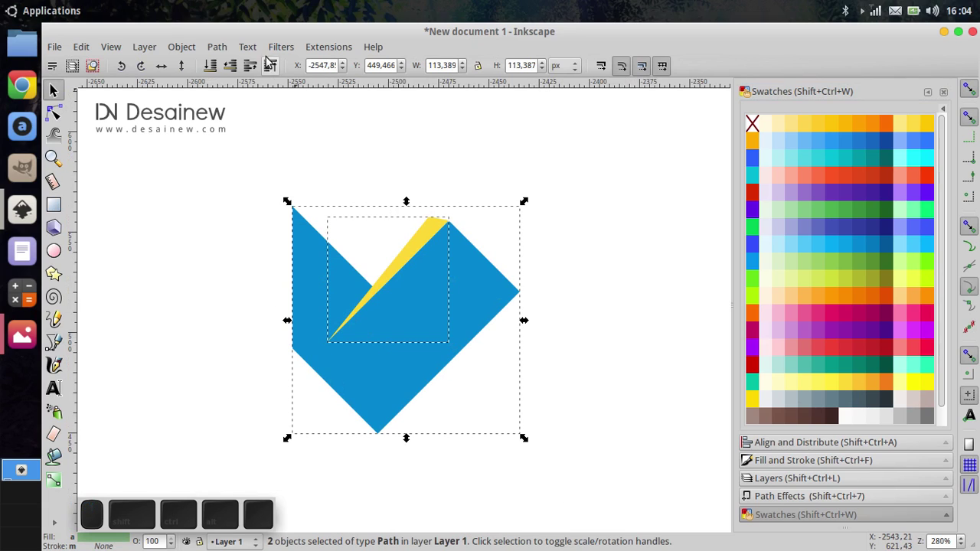
click(223, 49)
click(270, 153)
middle_click(274, 250)
click(610, 358)
middle_click(497, 374)
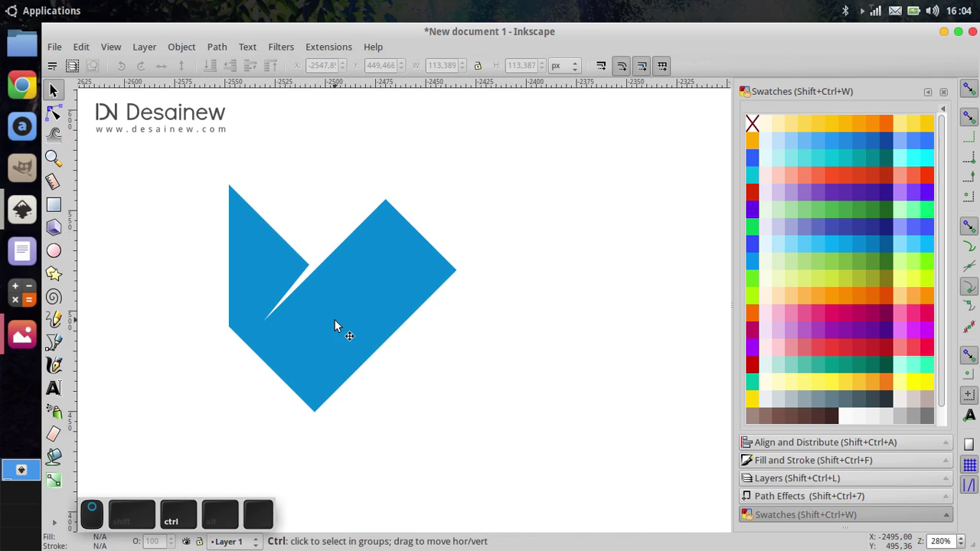
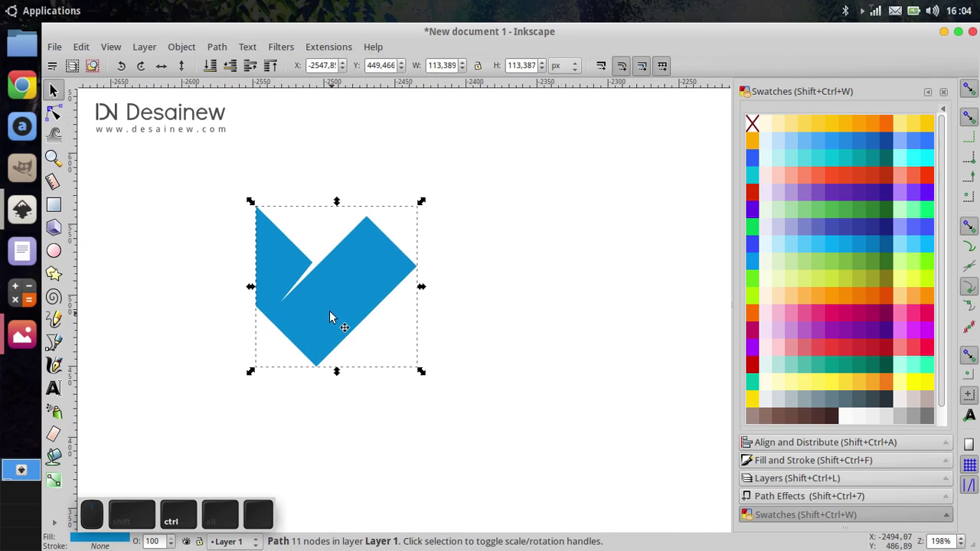
Step: Duplicate the slit chevron, move the copy right and flip it horizontally
right_click(334, 275)
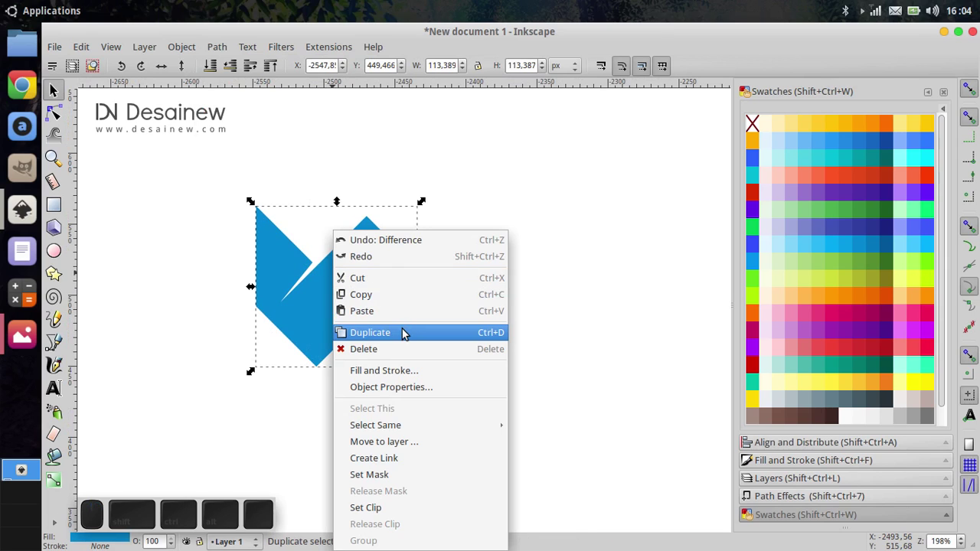
click(408, 333)
drag(337, 297, 408, 216)
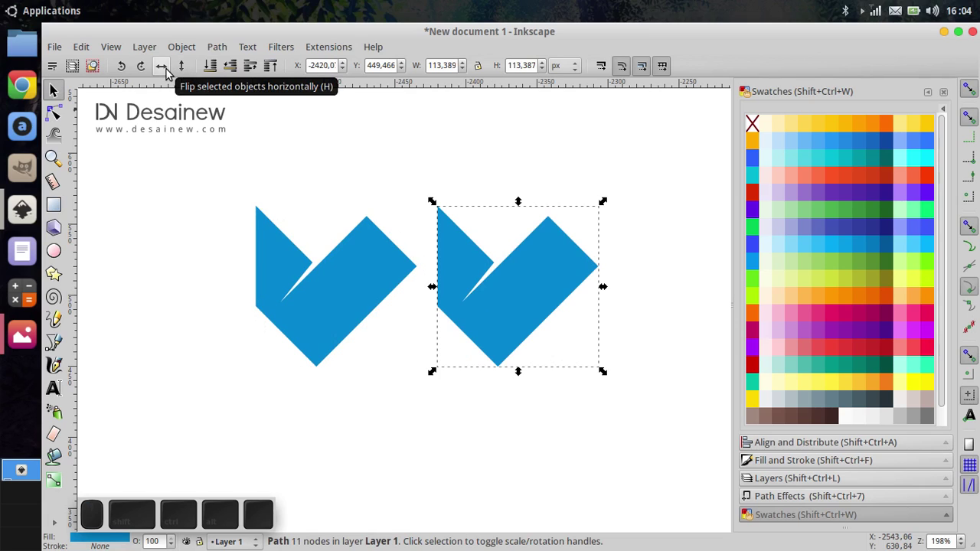
click(170, 73)
middle_click(531, 345)
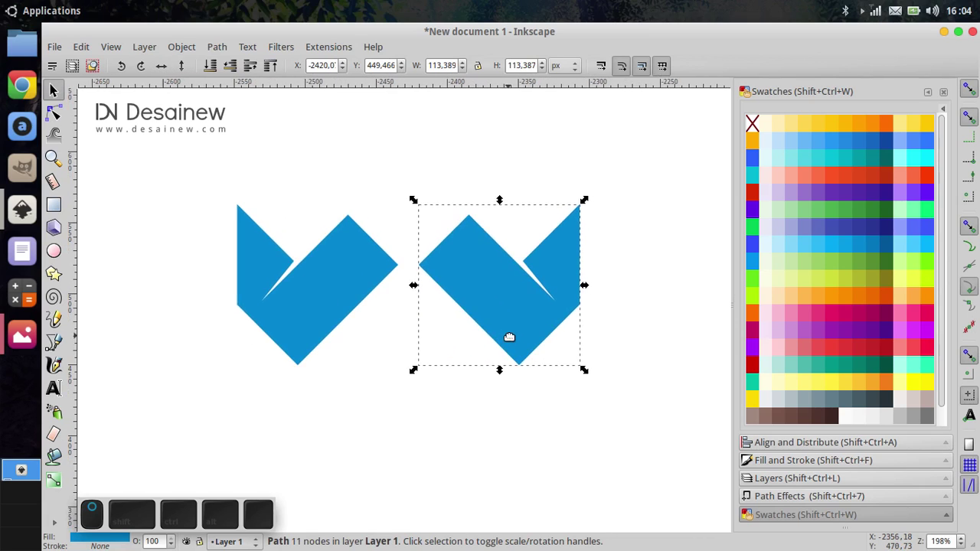
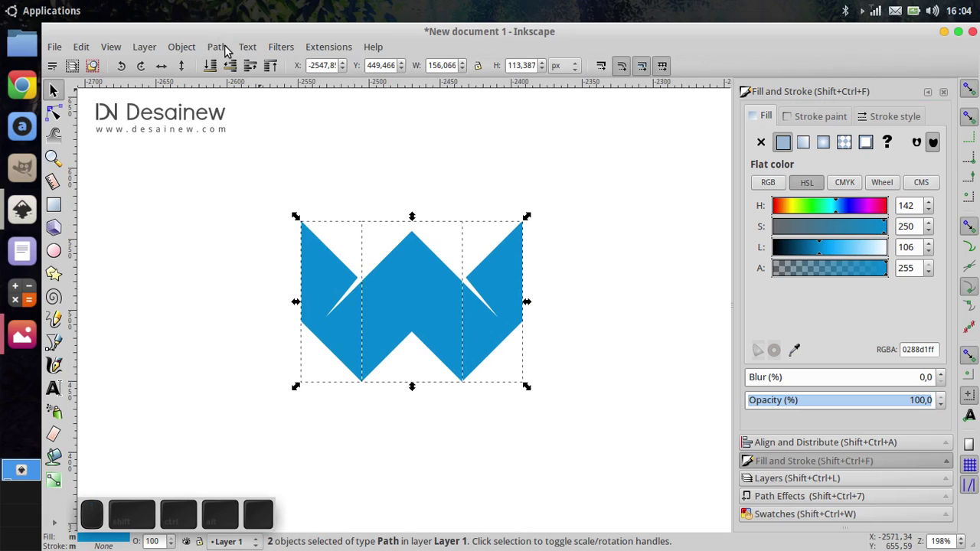
Step: Union the two mirrored halves into one solid blue W
click(222, 48)
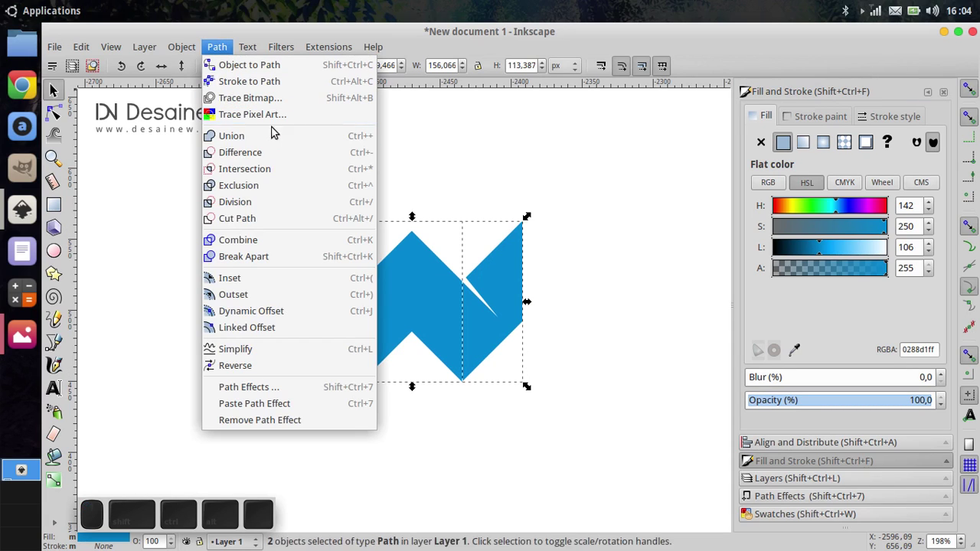
click(280, 137)
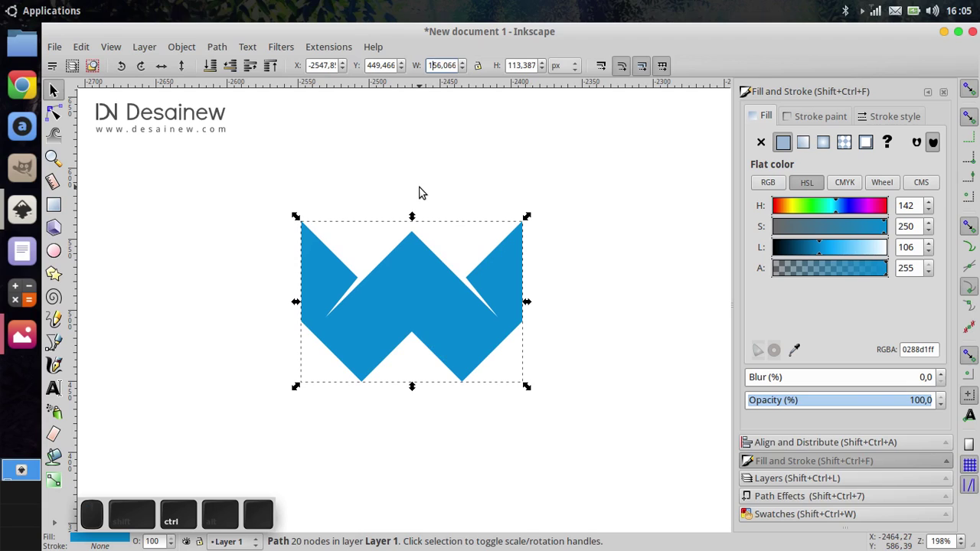
Step: Enter 150 as the W's width and move on to the height field
key(ctrl+a)
key(1)
key(5)
key(0)
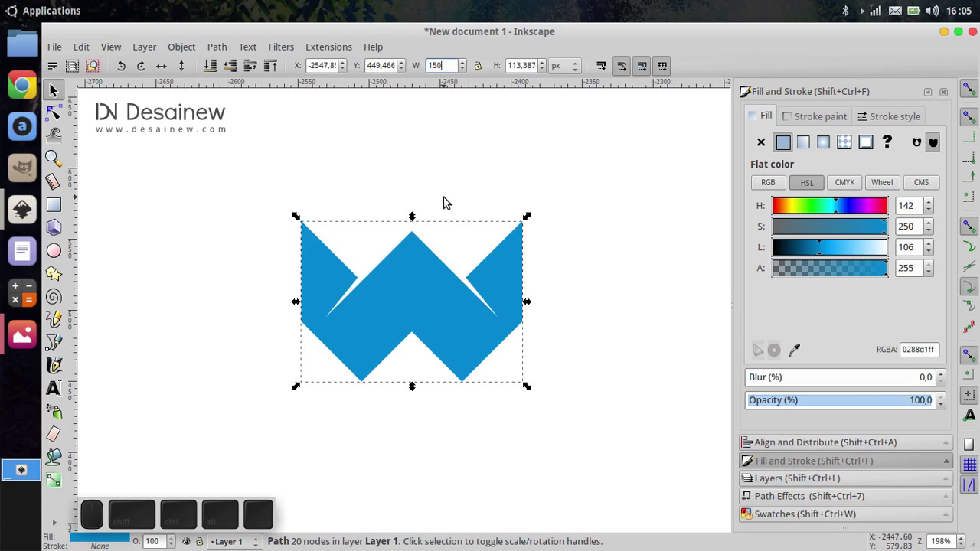
key(Return)
key(Tab)
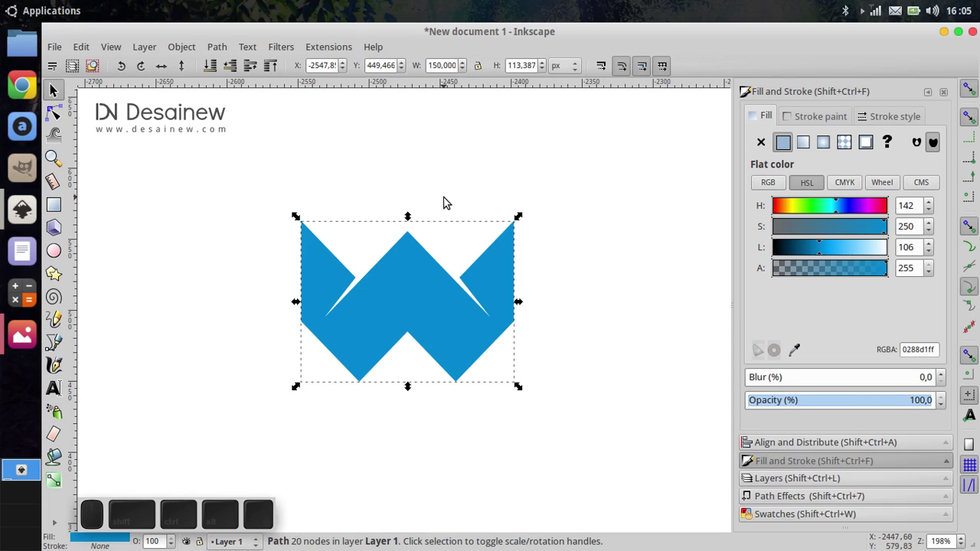
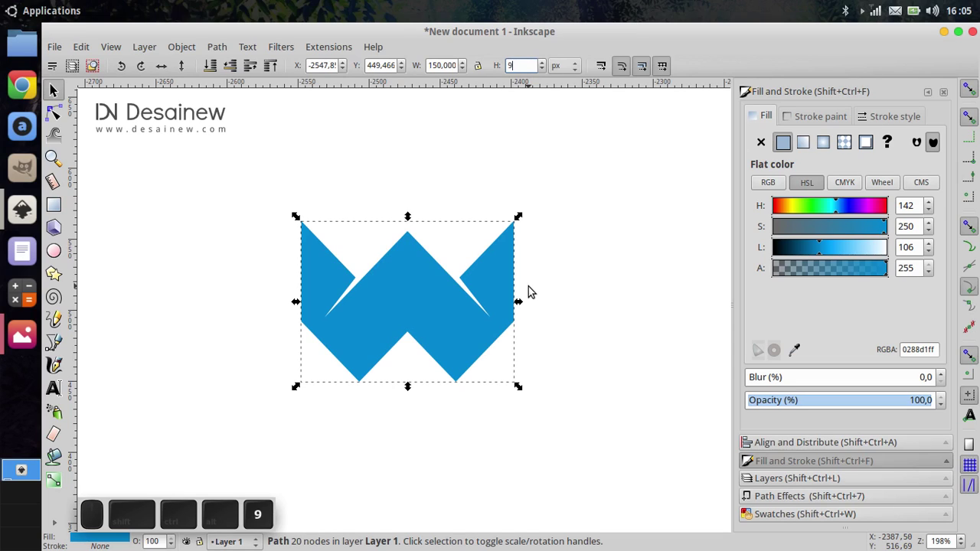
Step: Apply the 90 px height to the W and deselect it
key(Return)
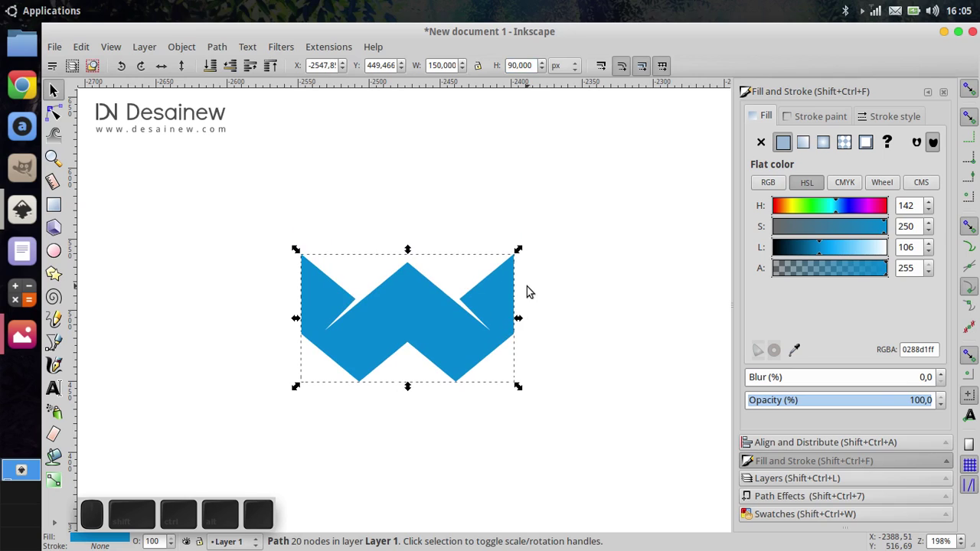
click(507, 275)
click(441, 384)
middle_click(423, 375)
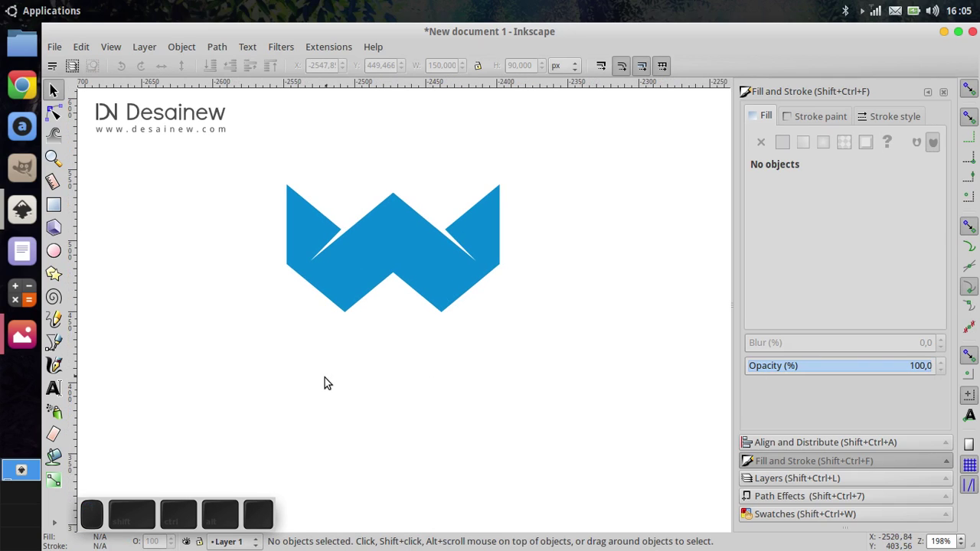
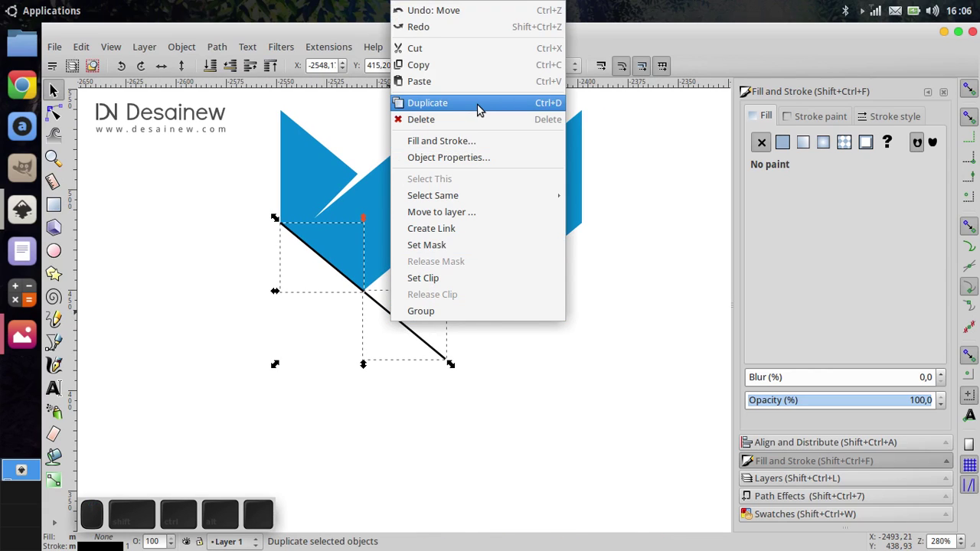
Step: Duplicate the diagonal line for the right side, split the paths and delete the leftover crossing piece
click(484, 108)
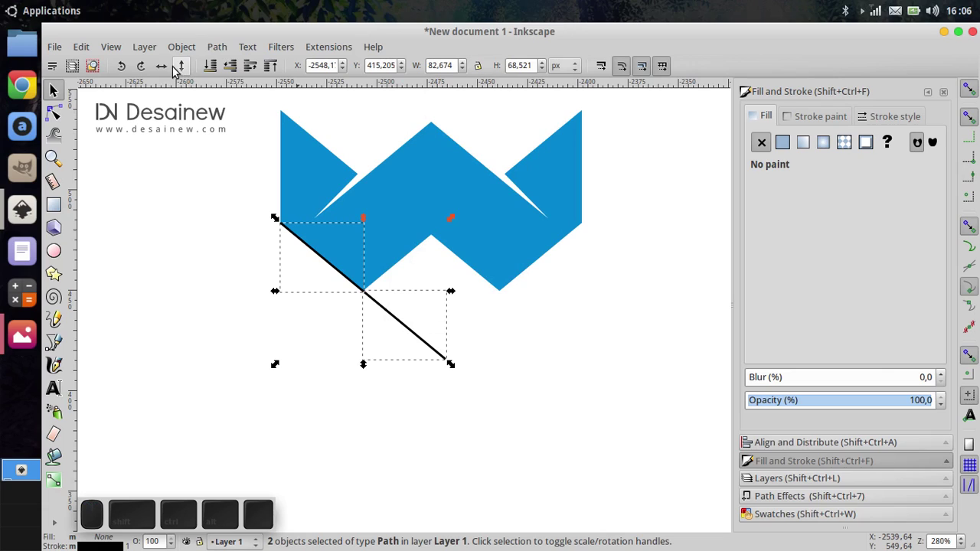
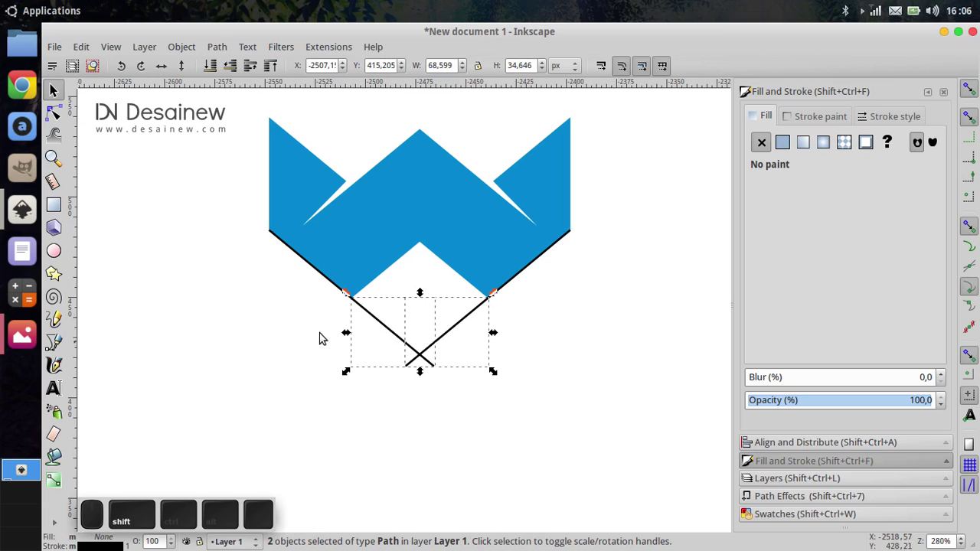
click(225, 48)
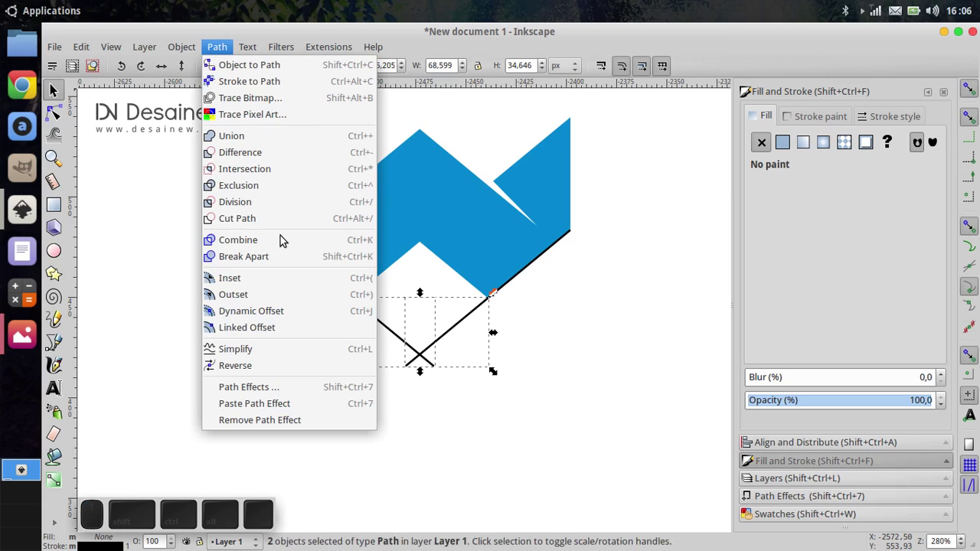
middle_click(271, 224)
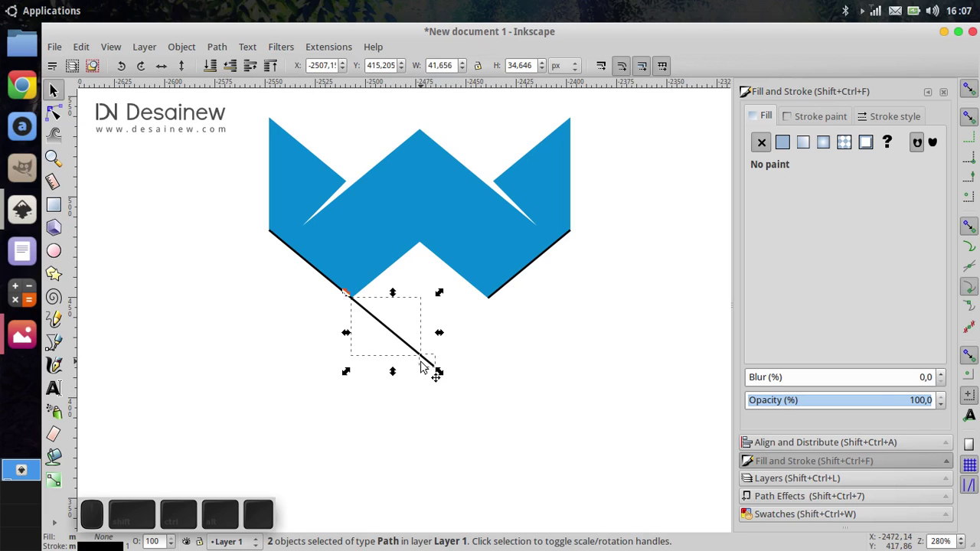
double_click(474, 406)
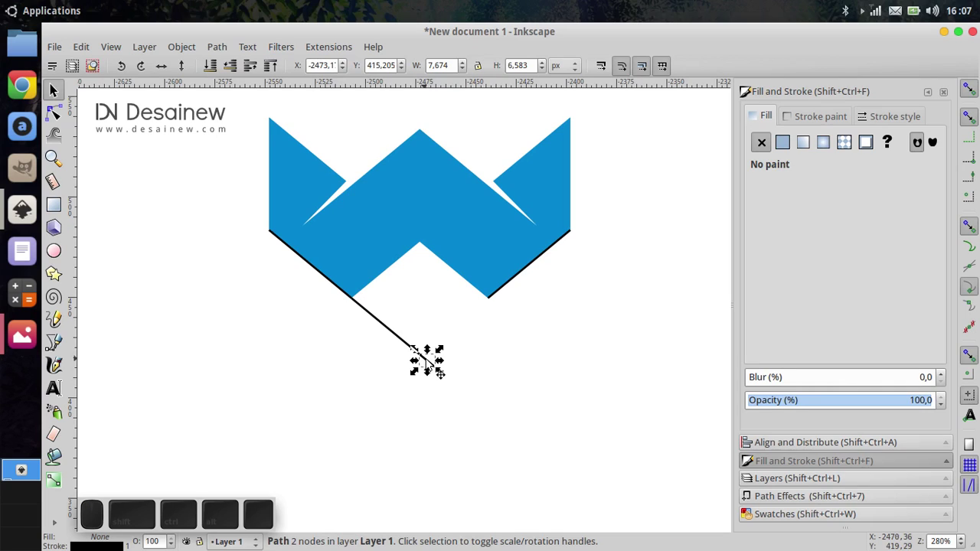
key(Delete)
middle_click(438, 365)
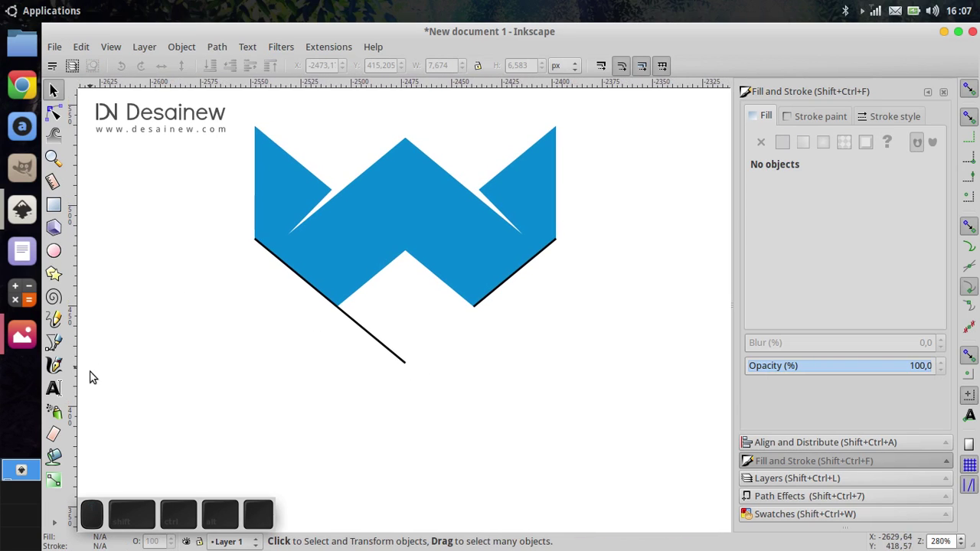
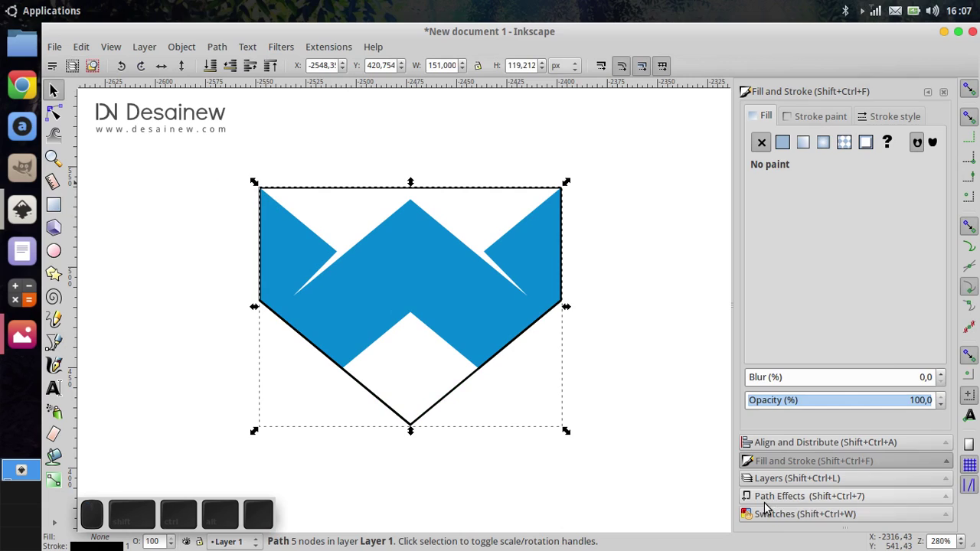
Step: Lower the dark grey shield to the bottom so it sits behind the blue W
middle_click(771, 515)
scroll(down, 3)
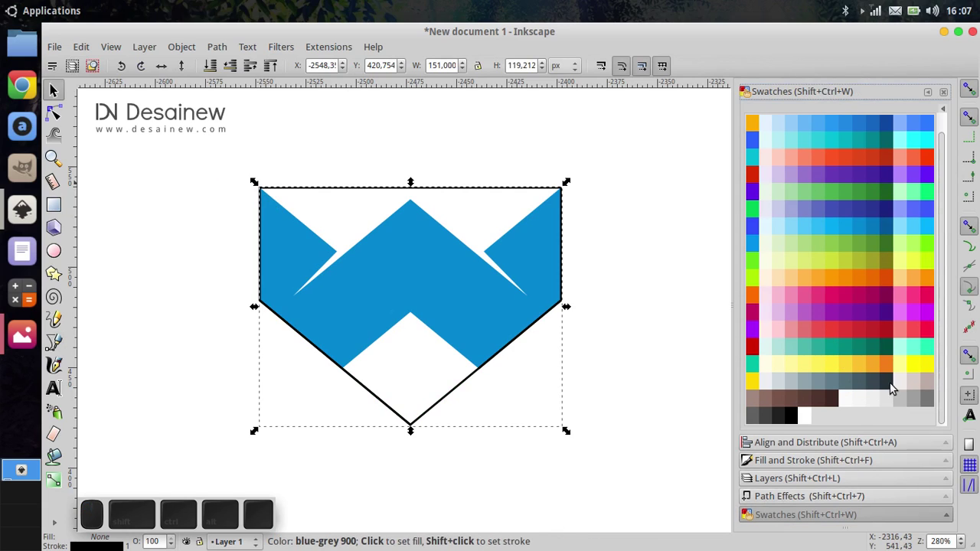
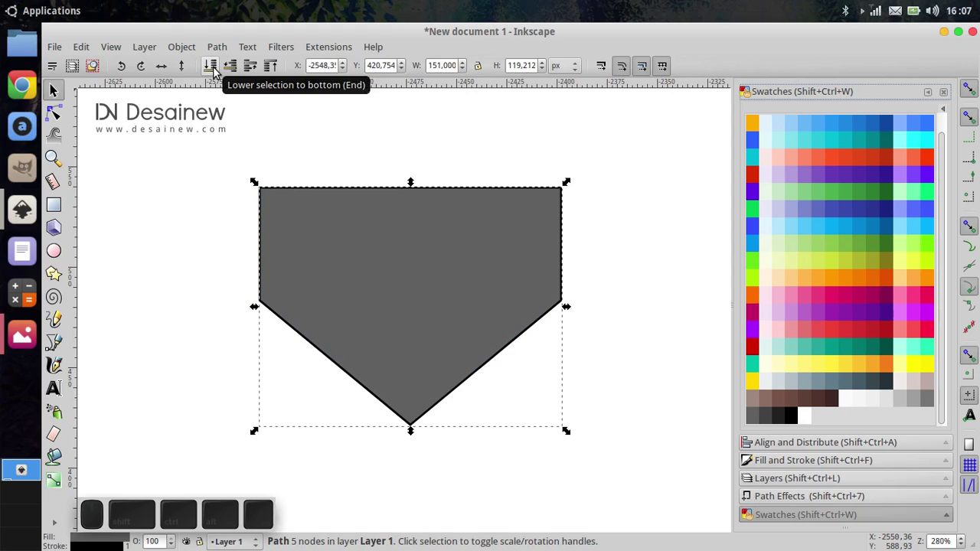
click(219, 69)
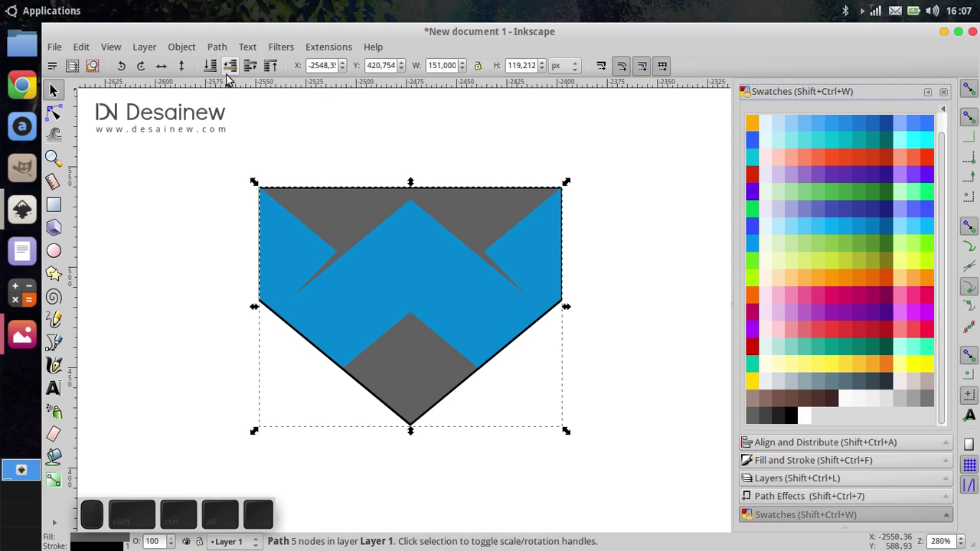
click(326, 174)
click(526, 409)
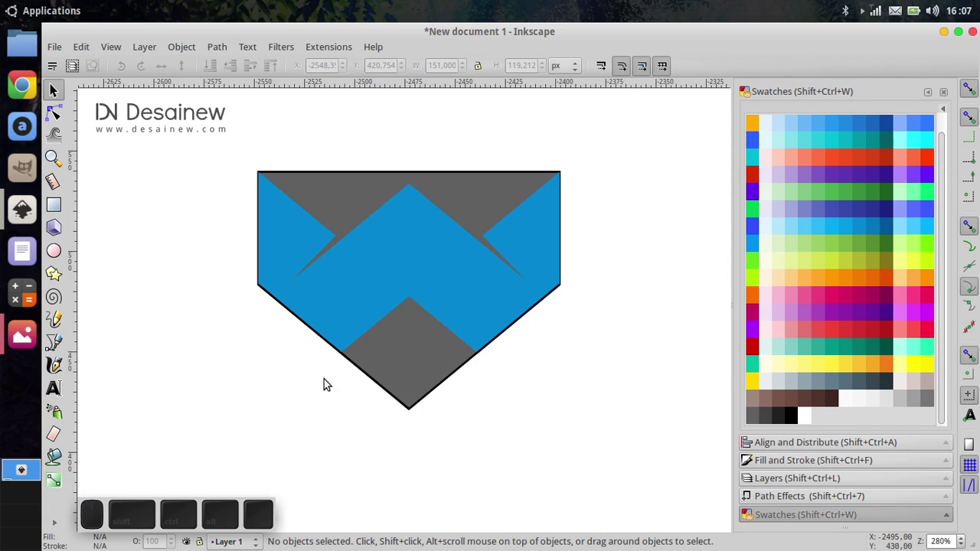
Step: Drag away and delete the leftover black line pieces, then select the grey shield
drag(547, 485, 279, 322)
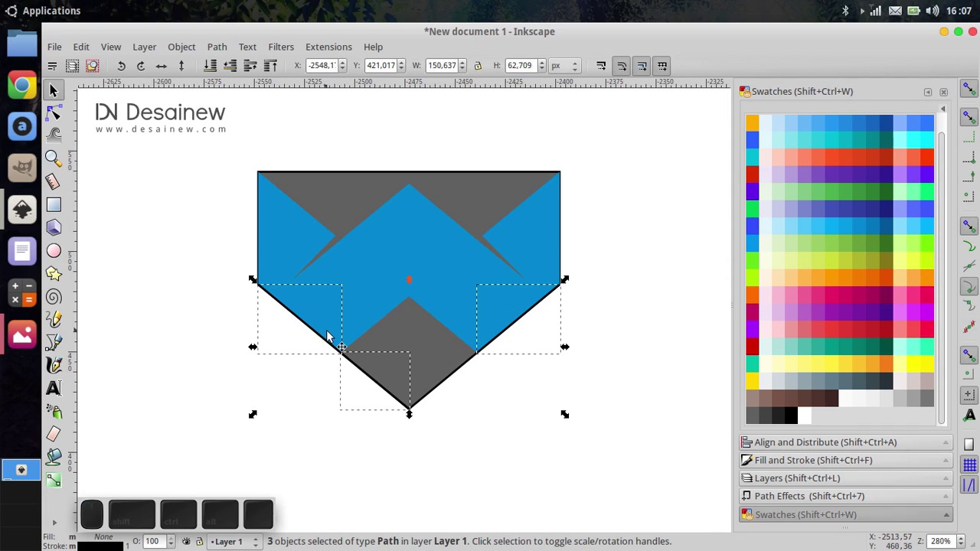
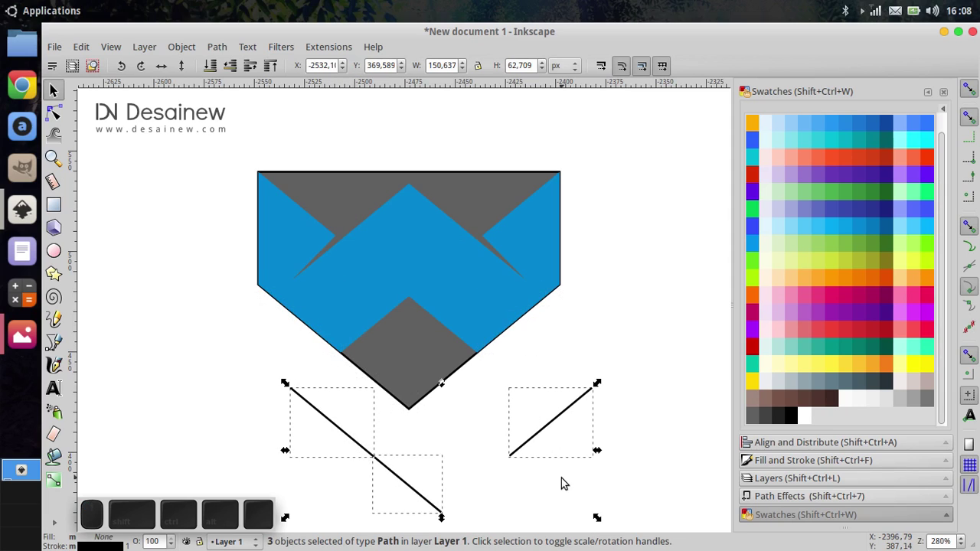
key(Delete)
click(462, 180)
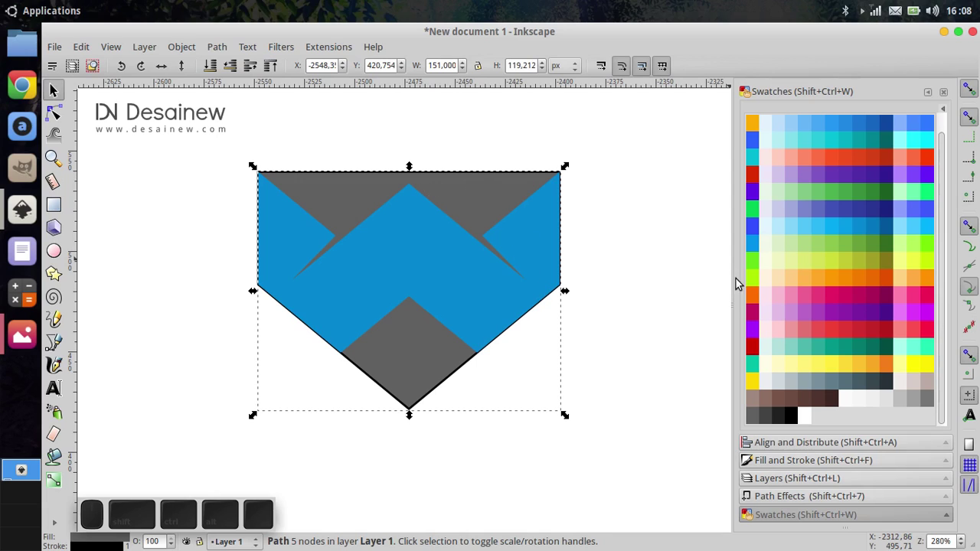
Step: Remove the shield's black outline by setting Stroke paint to No paint
click(781, 465)
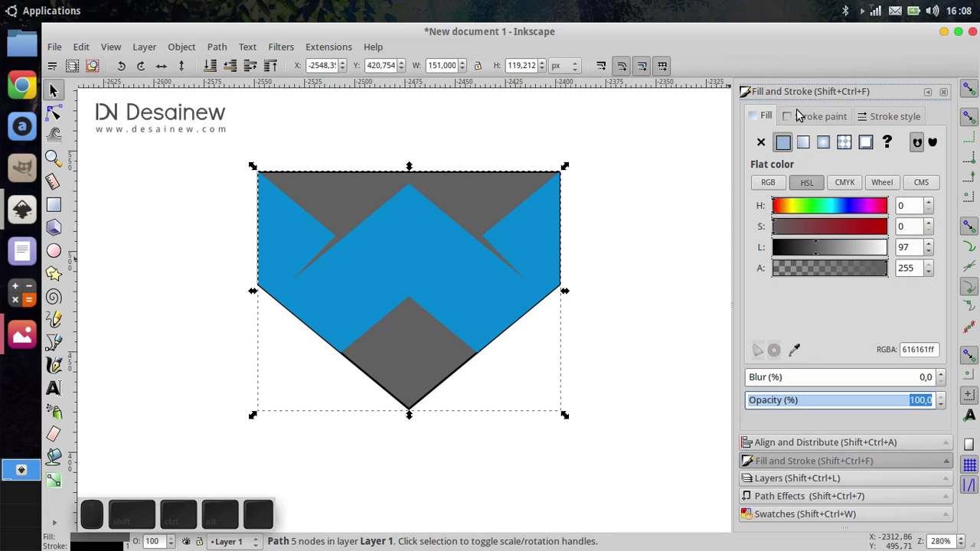
click(804, 112)
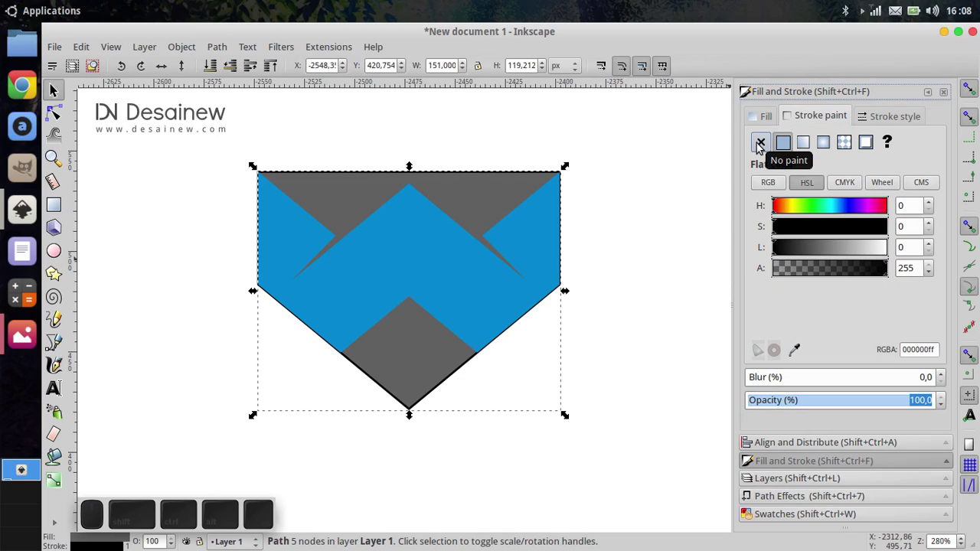
click(761, 146)
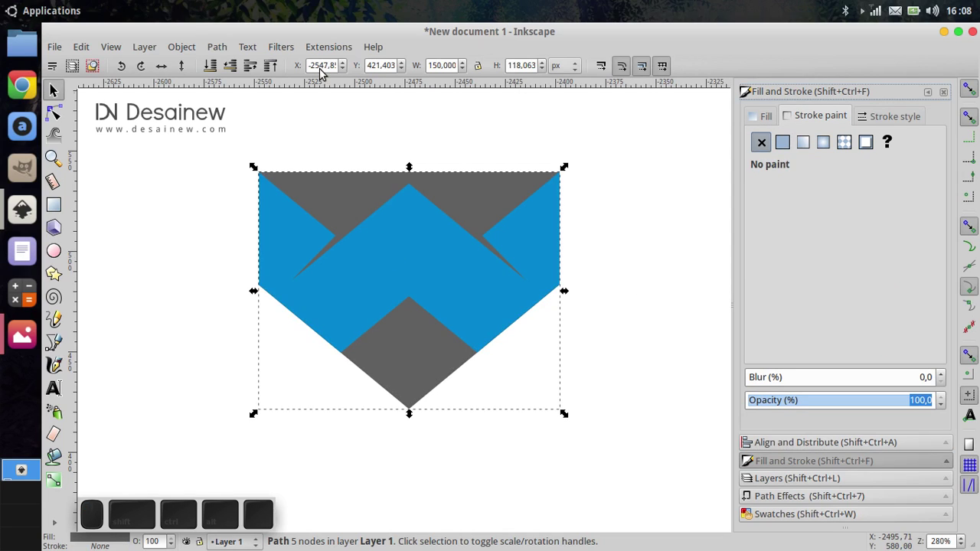
Step: Outset the grey shield so it evenly borders the W, then select the blue W
click(221, 49)
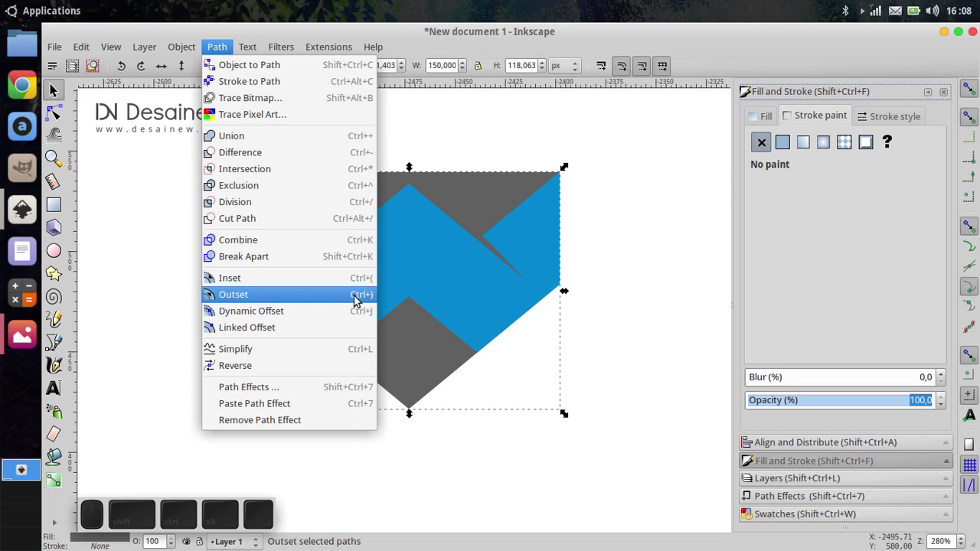
click(622, 313)
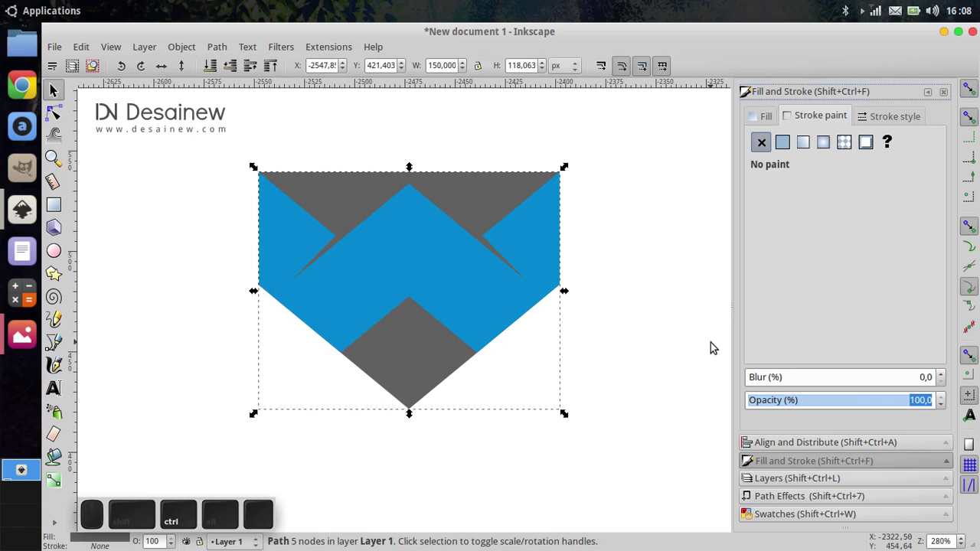
key(ctrl+0)
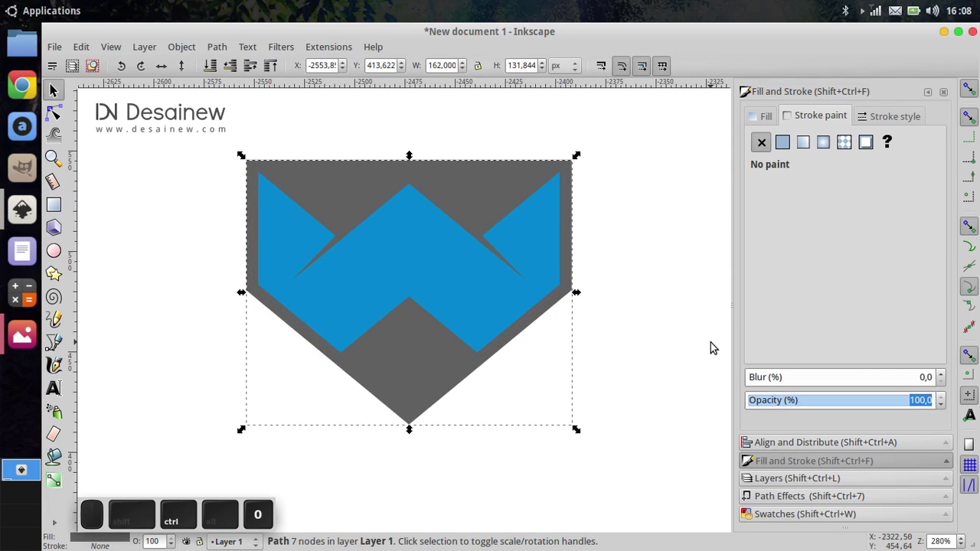
key(ctrl+0)
key(ctrl+0)
key(ctrl+0)
click(458, 341)
middle_click(471, 362)
scroll(down, 3)
click(472, 334)
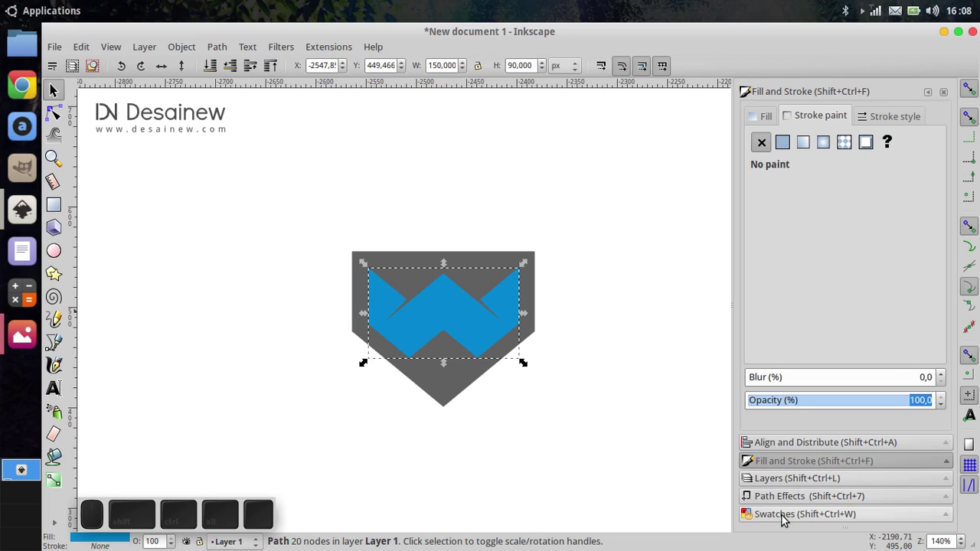
Step: Recolour the W white and narrow the new teal bar to a width of 15 px
click(787, 519)
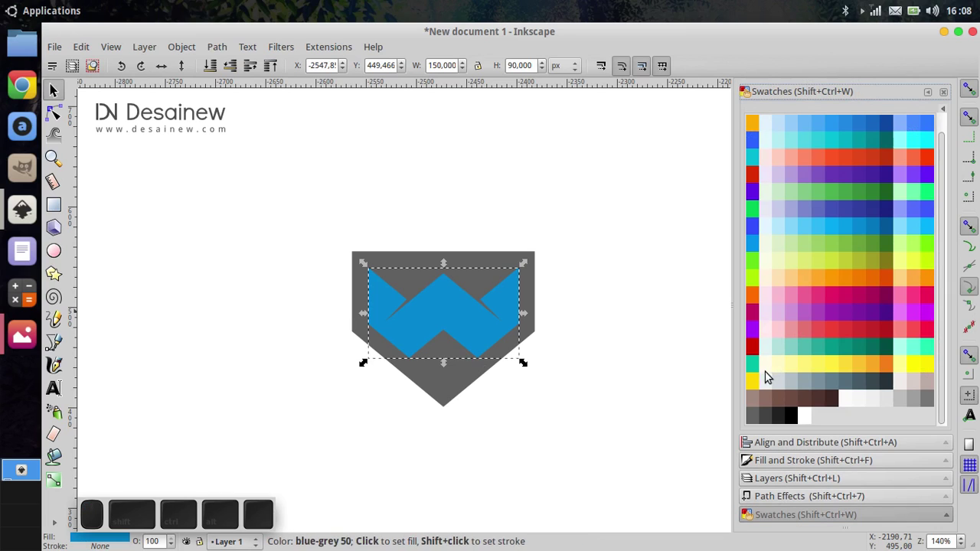
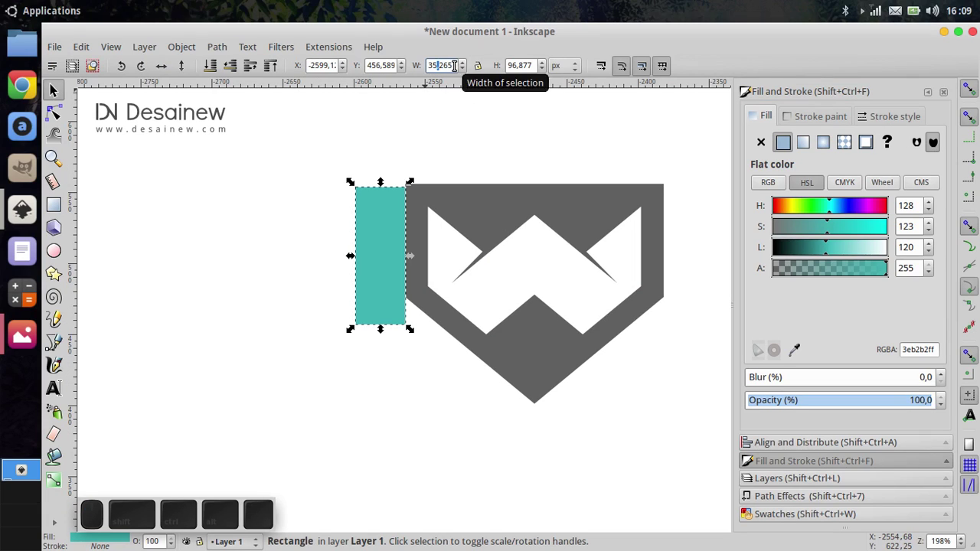
key(Caps_Lock)
key(ctrl+a)
key(5)
key(Tab)
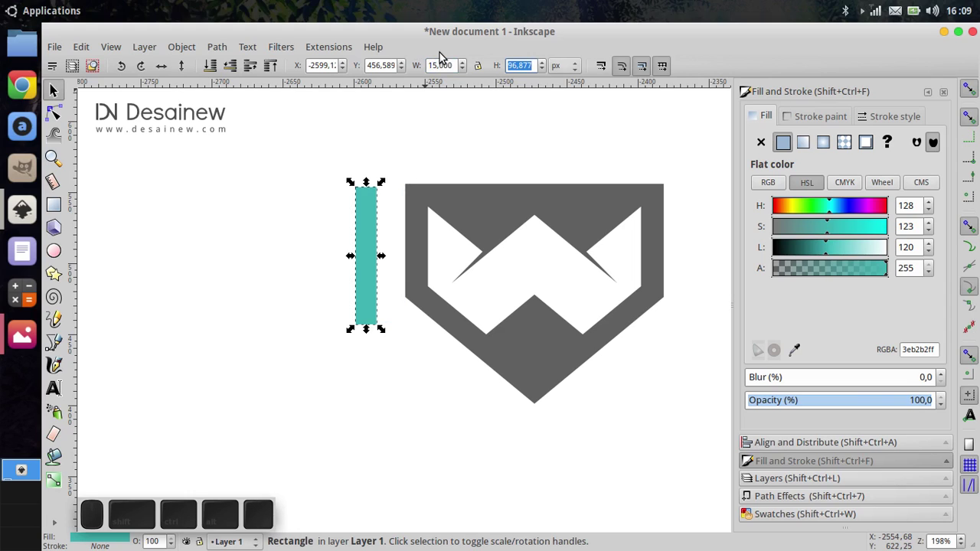
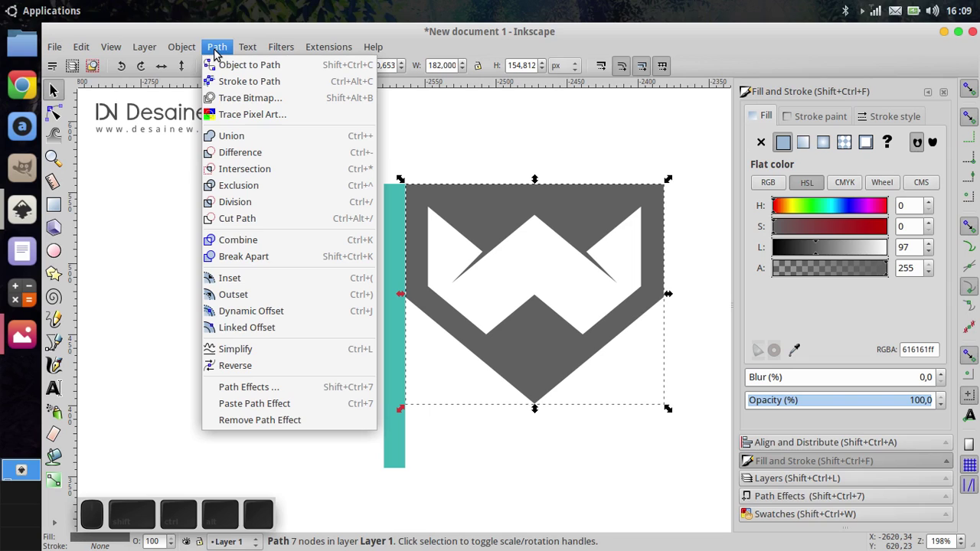
Step: Round the shield's corners with a Path Outset and select the teal bar for removal
click(533, 163)
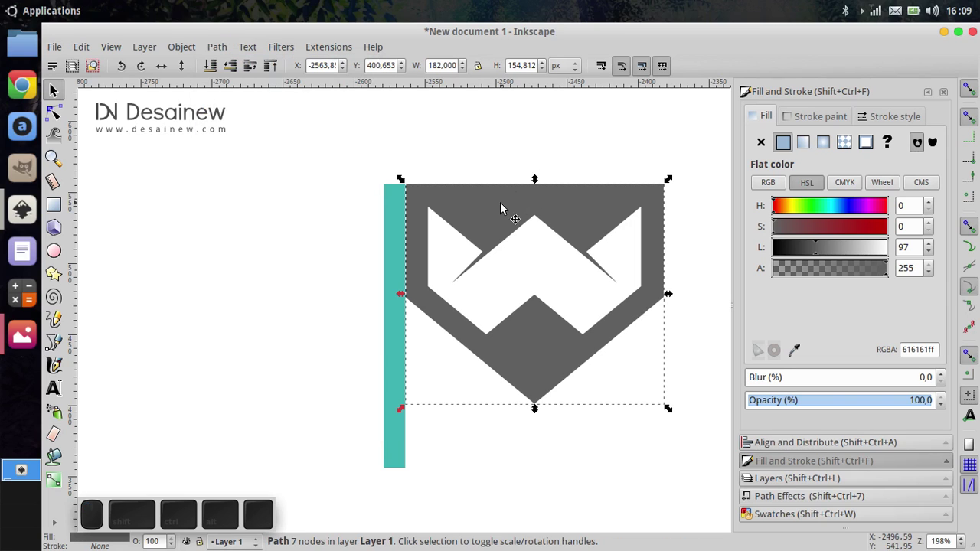
click(217, 47)
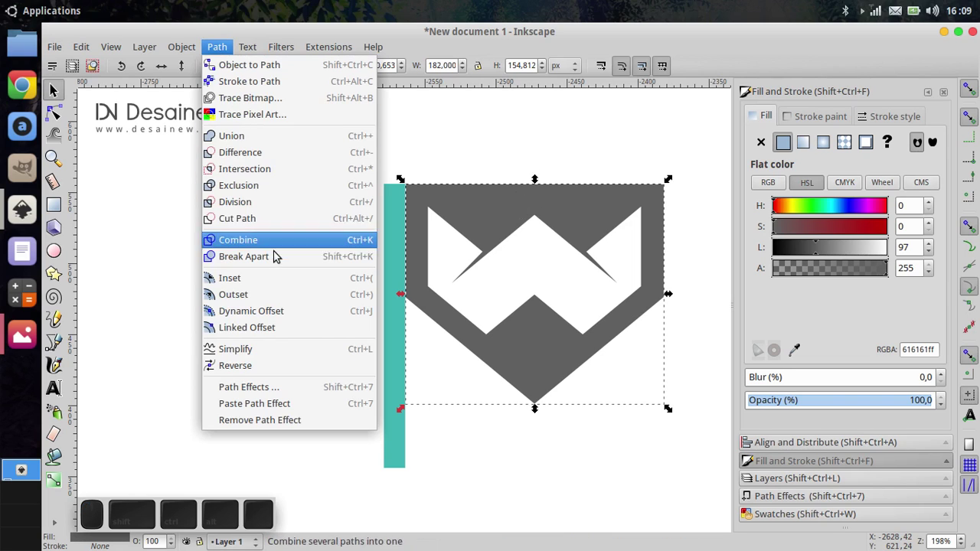
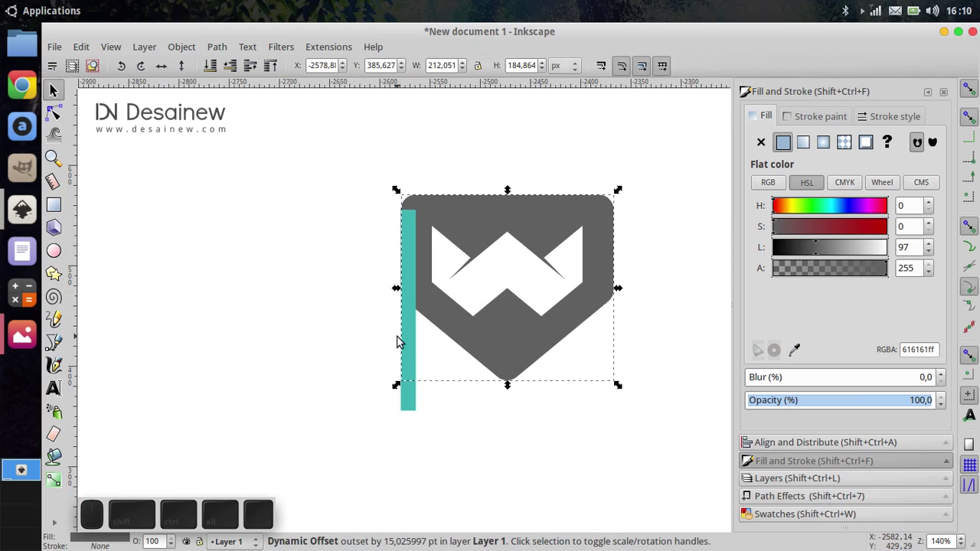
click(418, 346)
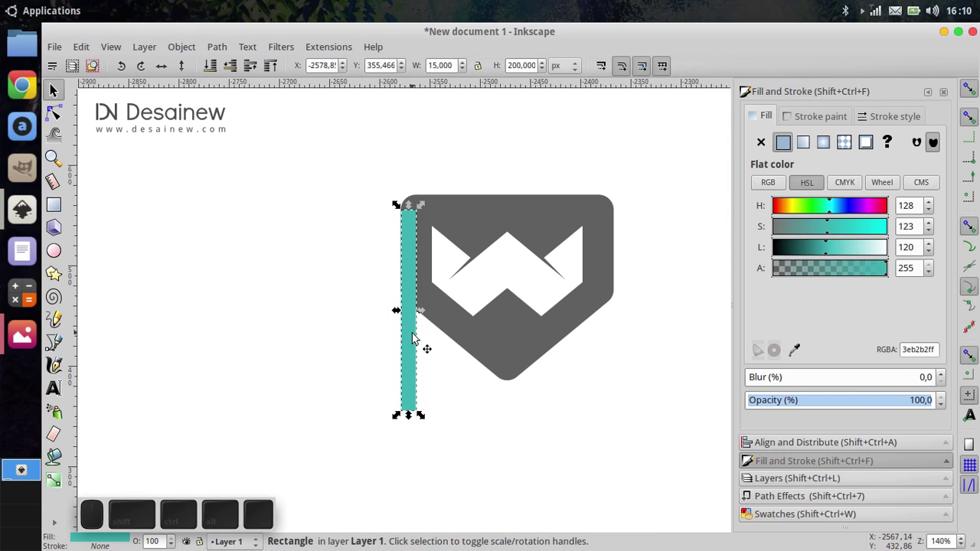
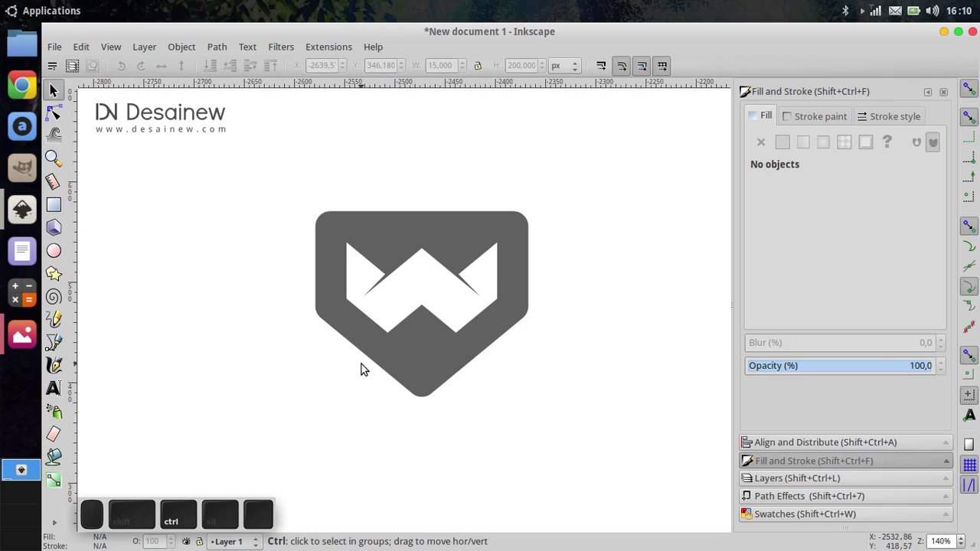
Step: Zoom and centre the finished badge, then minimize Inkscape to reveal the desktop
scroll(up, 3)
click(389, 389)
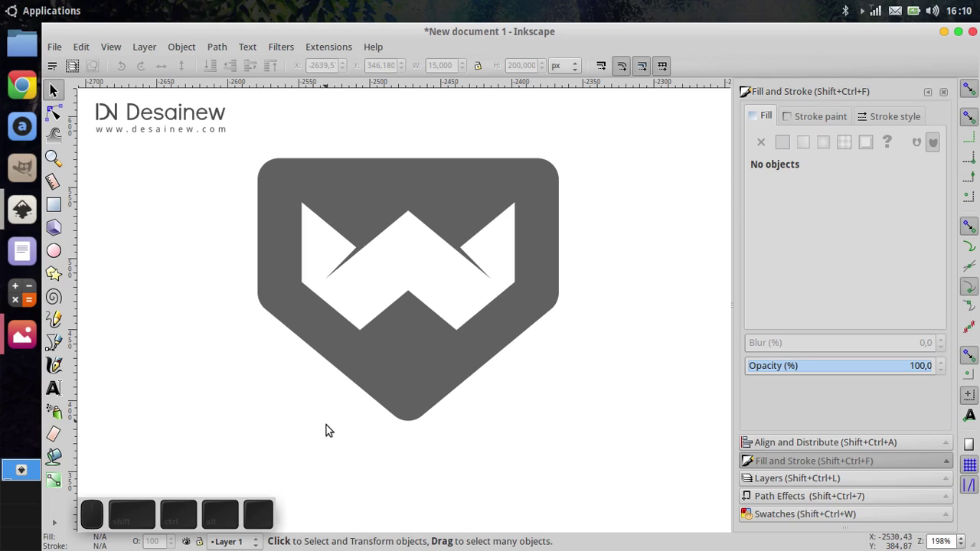
drag(418, 396, 414, 410)
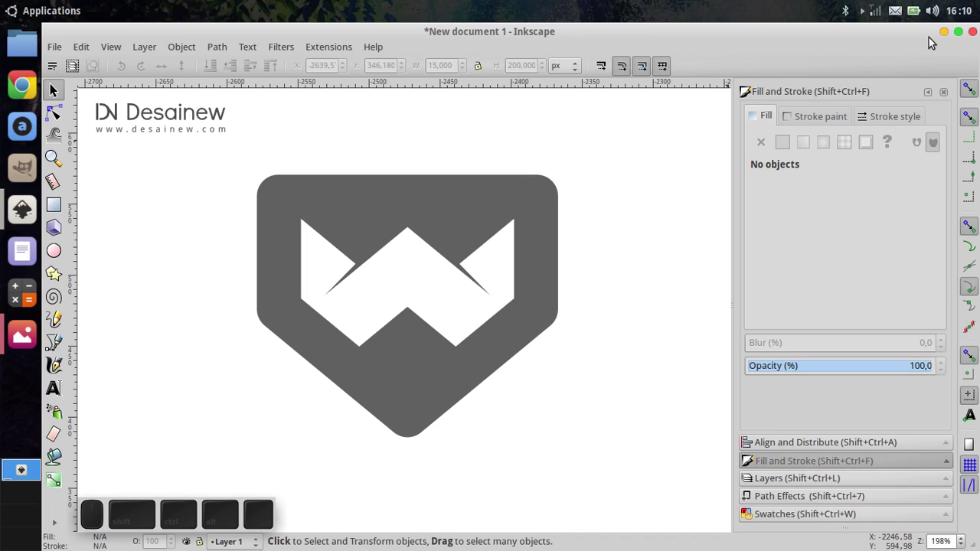
click(946, 39)
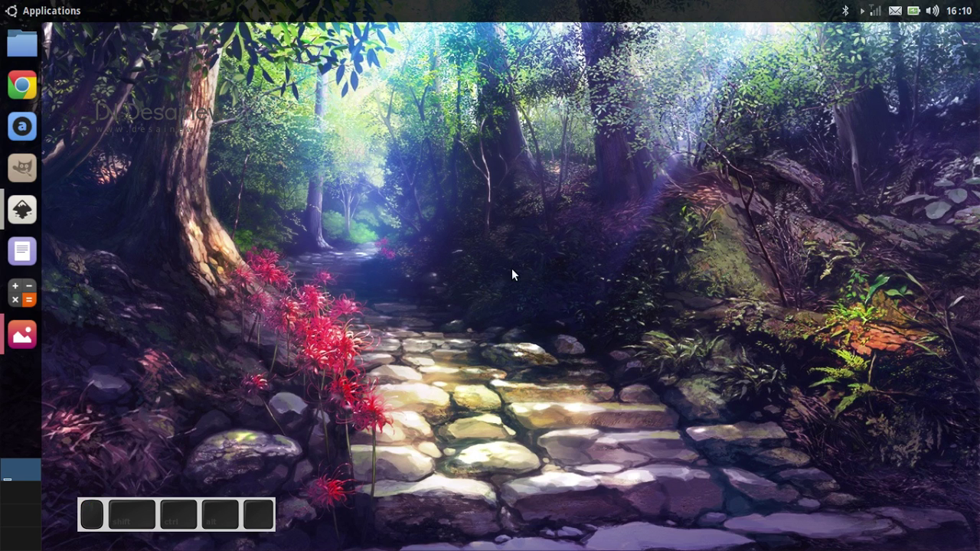